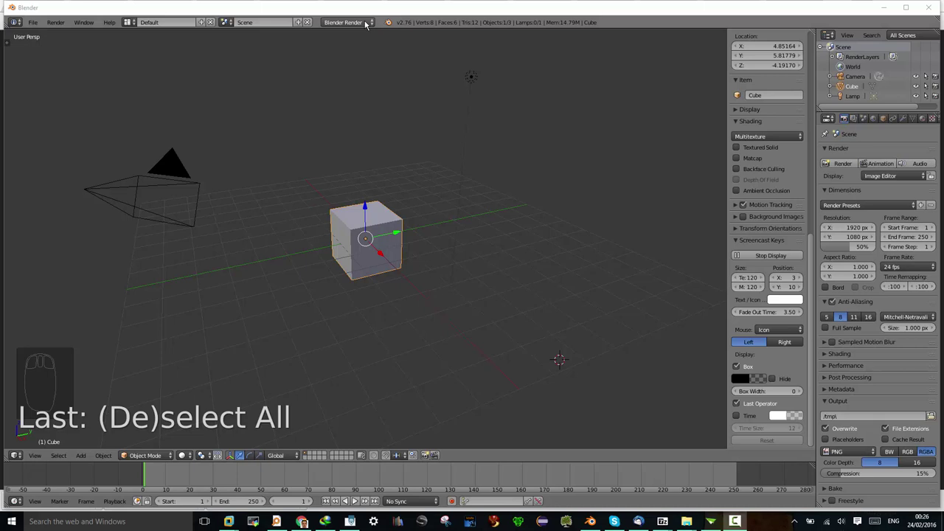
- Switch the scene's render engine from Blender Render to Cycles Render
{"action": "left_click_drag", "start_coordinate": [368, 24], "coordinate": [344, 78]}
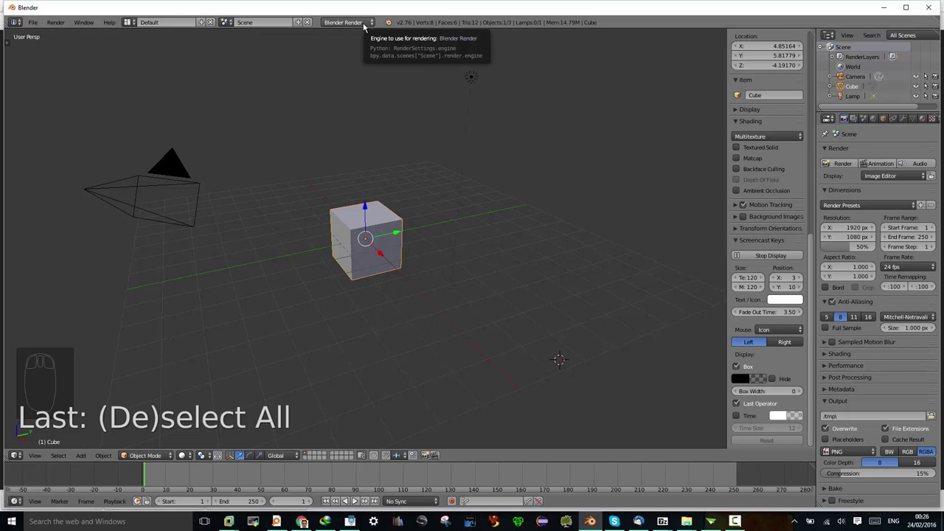
{"action": "left_click_drag", "start_coordinate": [365, 24], "coordinate": [354, 27]}
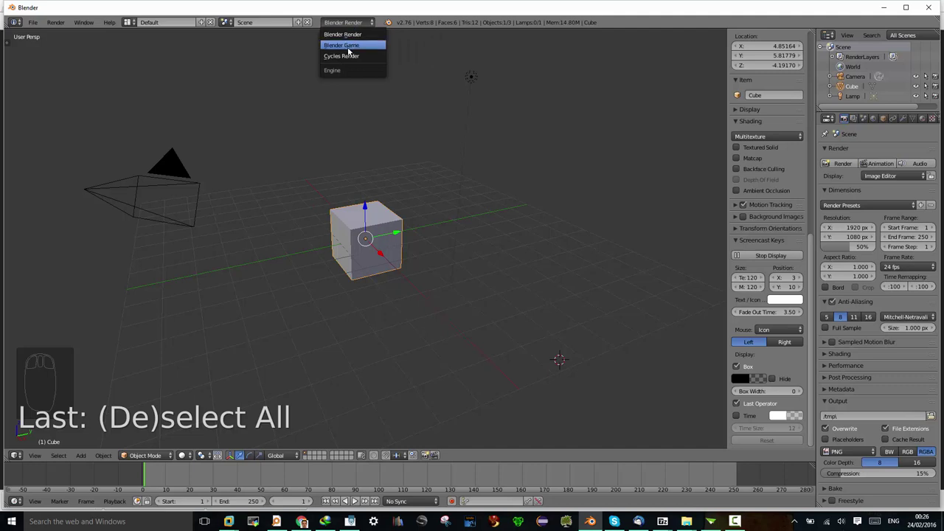
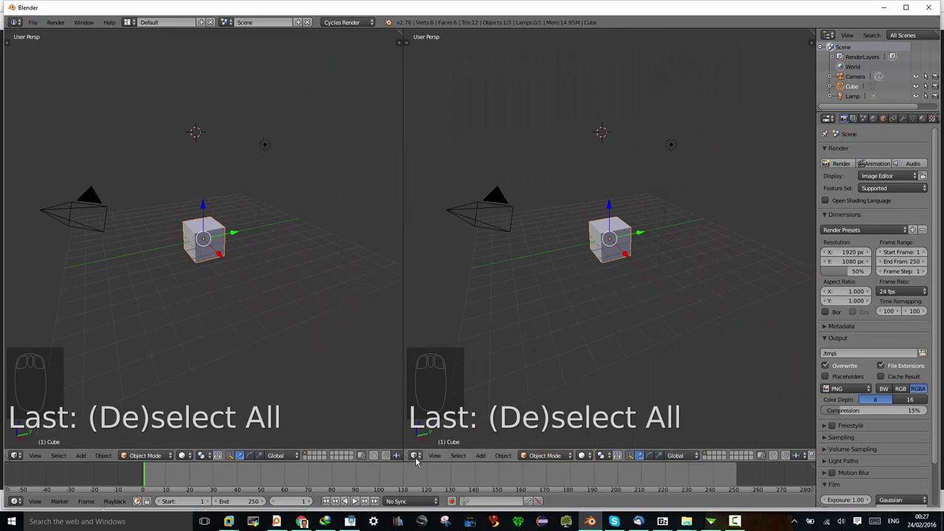
- Turn the right area into a UV/Image Editor showing Rosa_Asagumo_1.jpg and select the cube
{"action": "left_click_drag", "start_coordinate": [419, 462], "coordinate": [431, 383]}
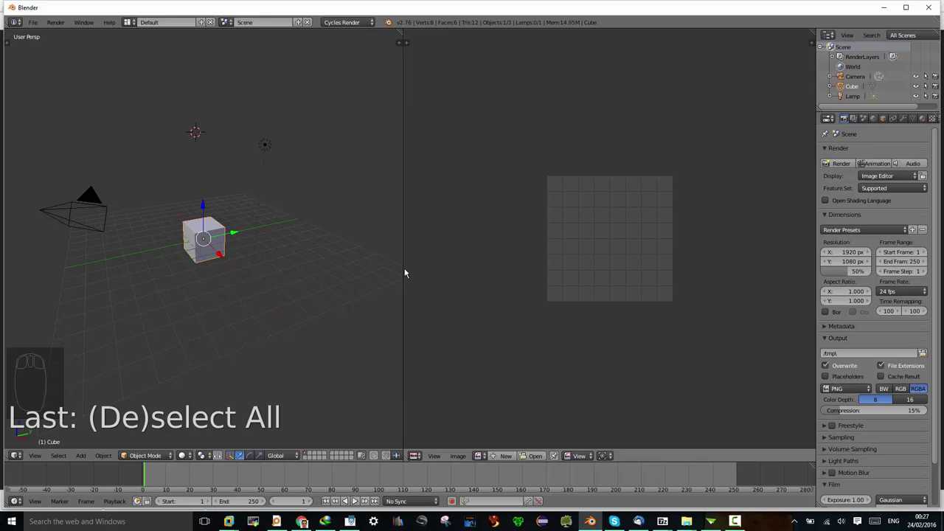
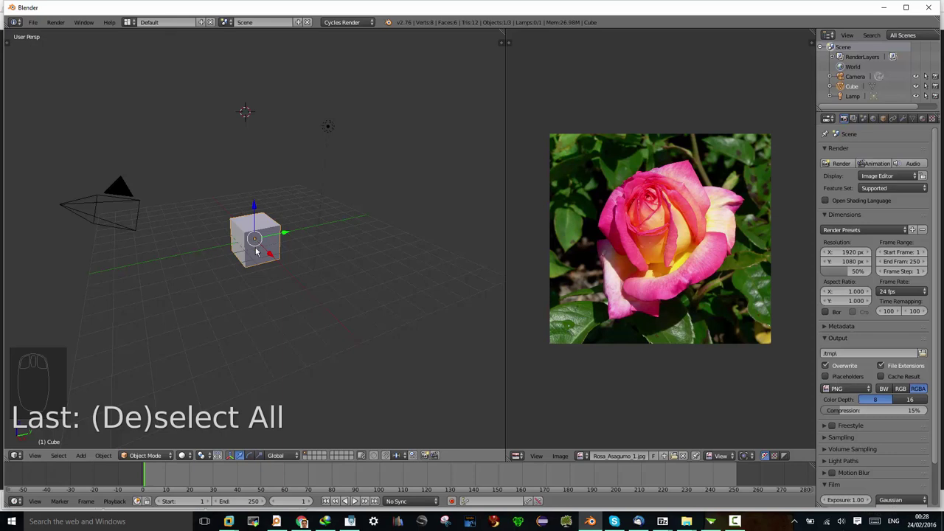
{"action": "left_click_drag", "start_coordinate": [266, 231], "coordinate": [264, 236]}
- Select all cube faces and unwrap them so the UV layout covers the rose photo
{"action": "key", "text": "Tab"}
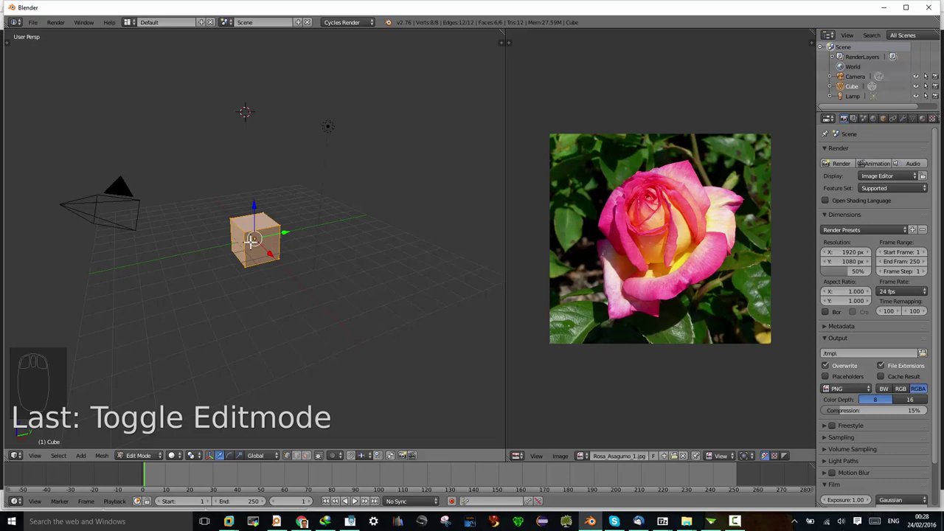
{"action": "key", "text": "u"}
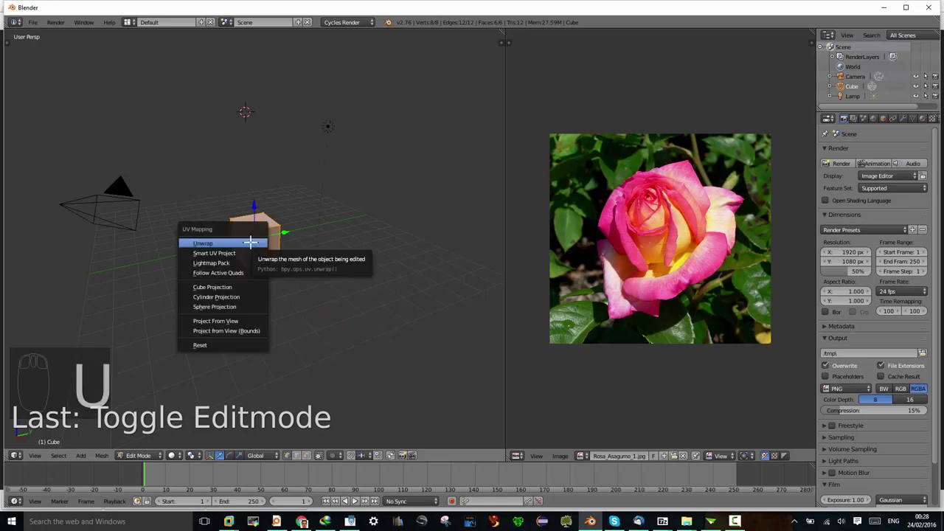
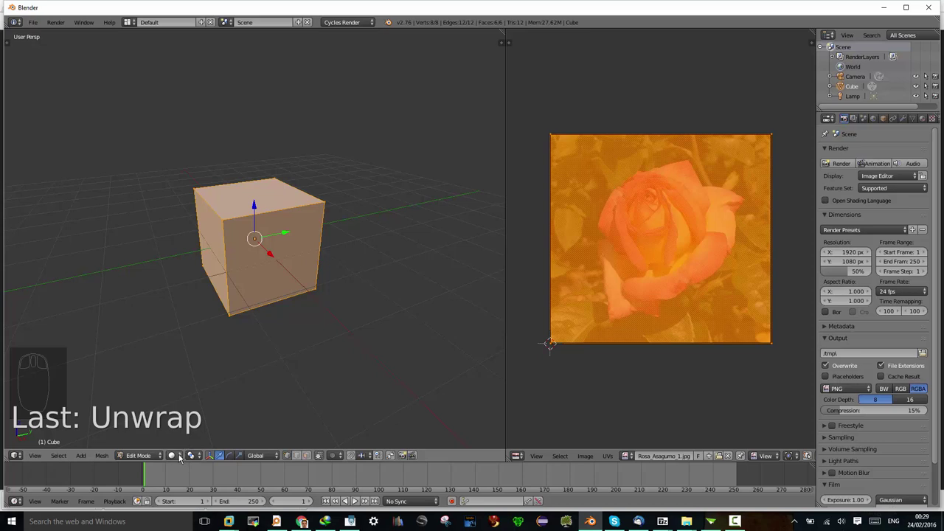
{"action": "left_click_drag", "start_coordinate": [179, 457], "coordinate": [182, 435]}
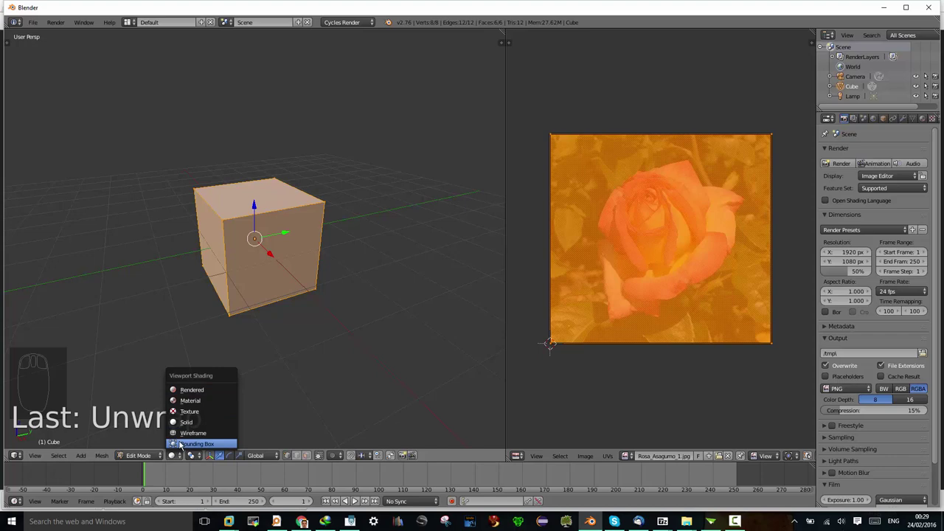
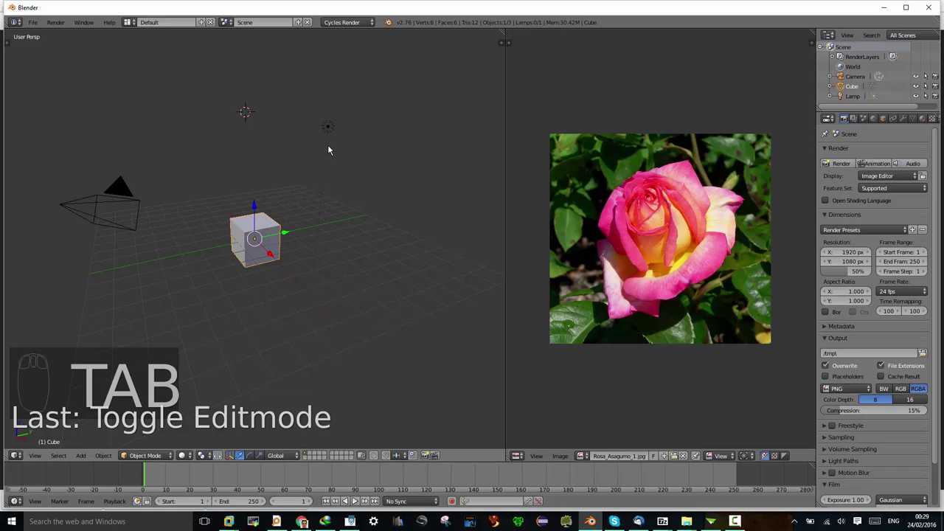
- Make the lamp the active object and show its lamp data settings in Properties
{"action": "left_click_drag", "start_coordinate": [332, 132], "coordinate": [361, 243]}
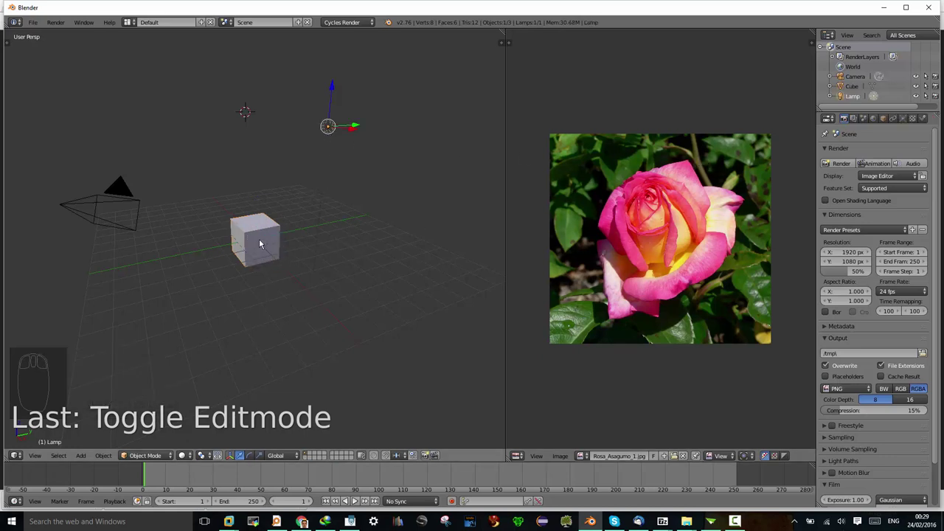
{"action": "left_click_drag", "start_coordinate": [260, 241], "coordinate": [260, 241]}
{"action": "key", "text": "Tab"}
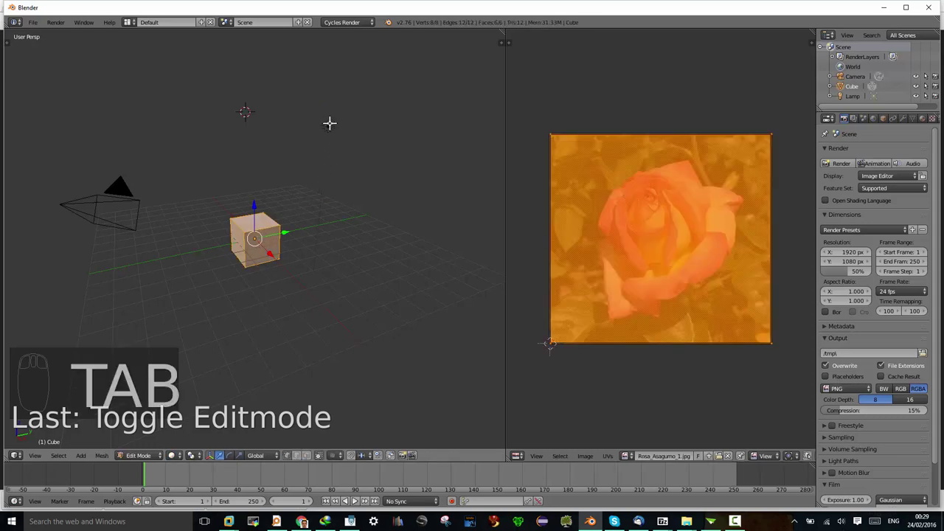
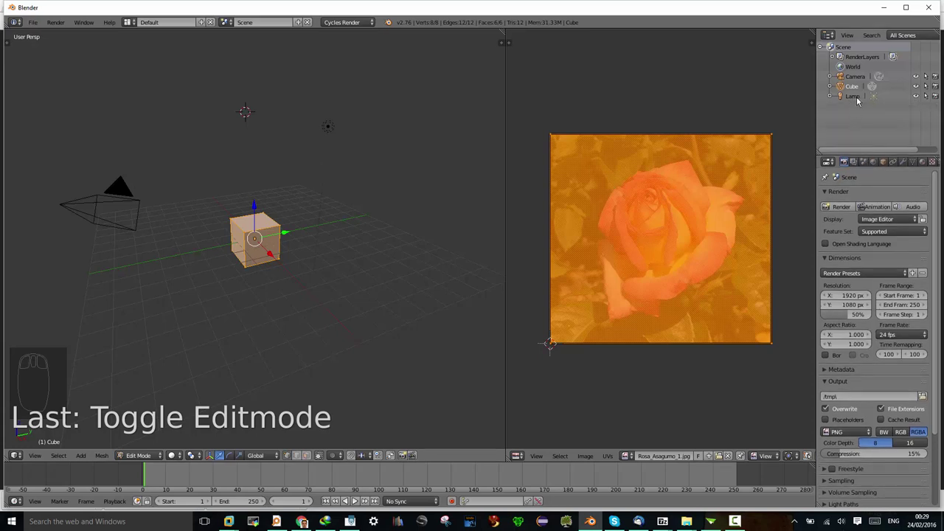
{"action": "left_click_drag", "start_coordinate": [861, 99], "coordinate": [321, 148]}
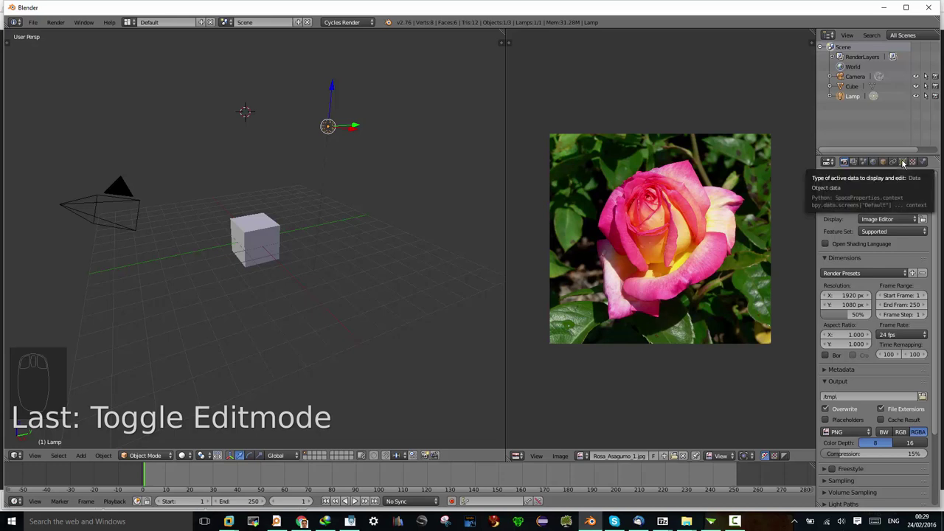
- With a rendered viewport preview, give the lamp node-based yellow light at strength 2000
{"action": "left_click_drag", "start_coordinate": [905, 164], "coordinate": [900, 322]}
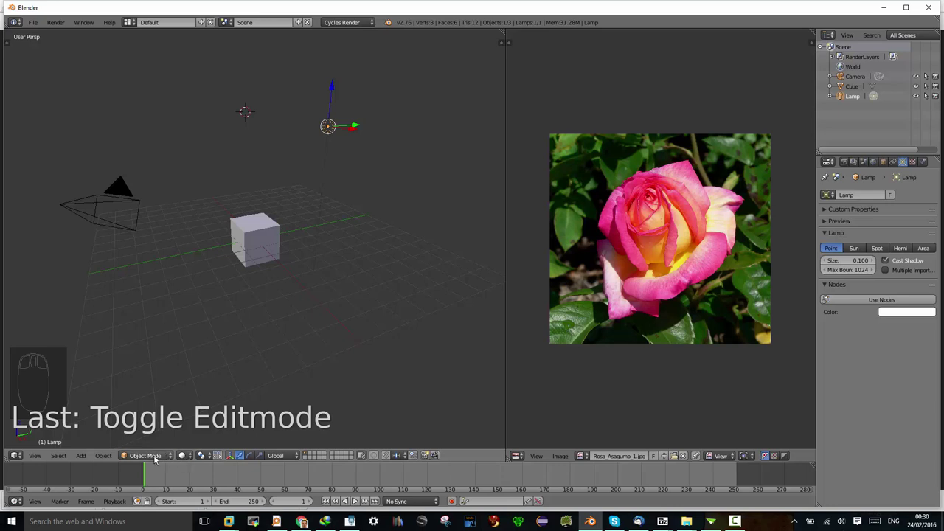
{"action": "left_click_drag", "start_coordinate": [192, 459], "coordinate": [201, 393]}
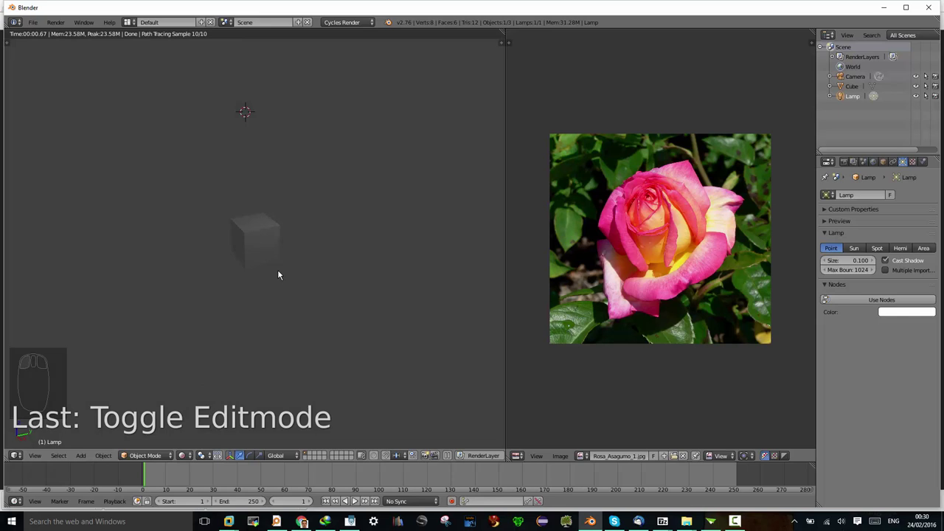
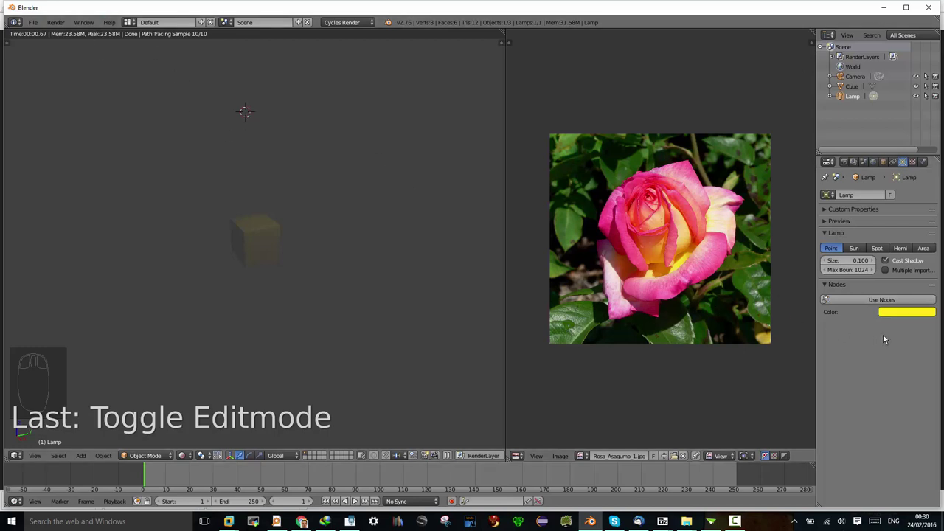
{"action": "left_click_drag", "start_coordinate": [889, 301], "coordinate": [870, 305]}
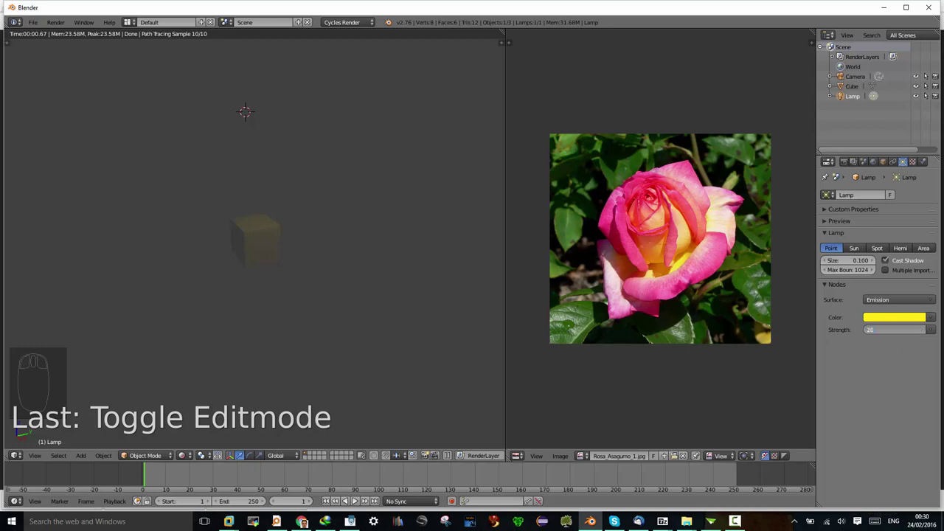
{"action": "key", "text": "0"}
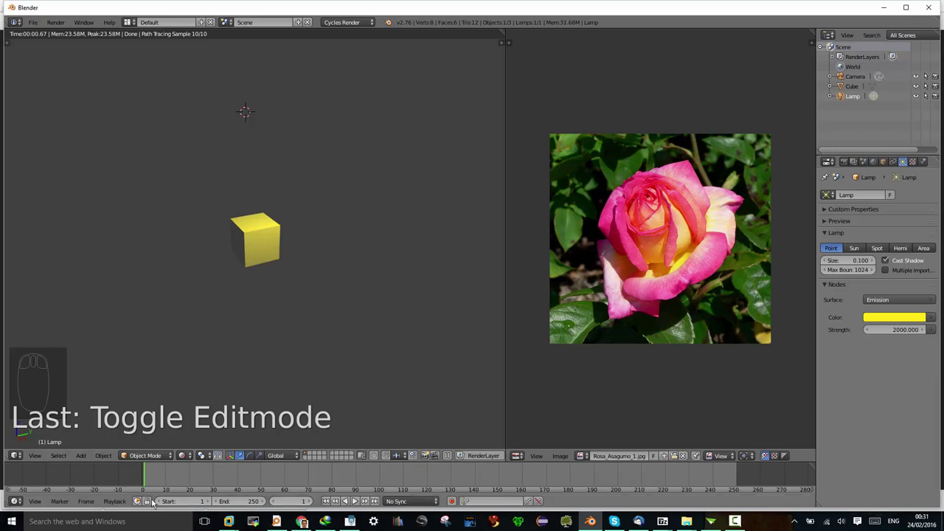
{"action": "left_click_drag", "start_coordinate": [189, 457], "coordinate": [252, 233]}
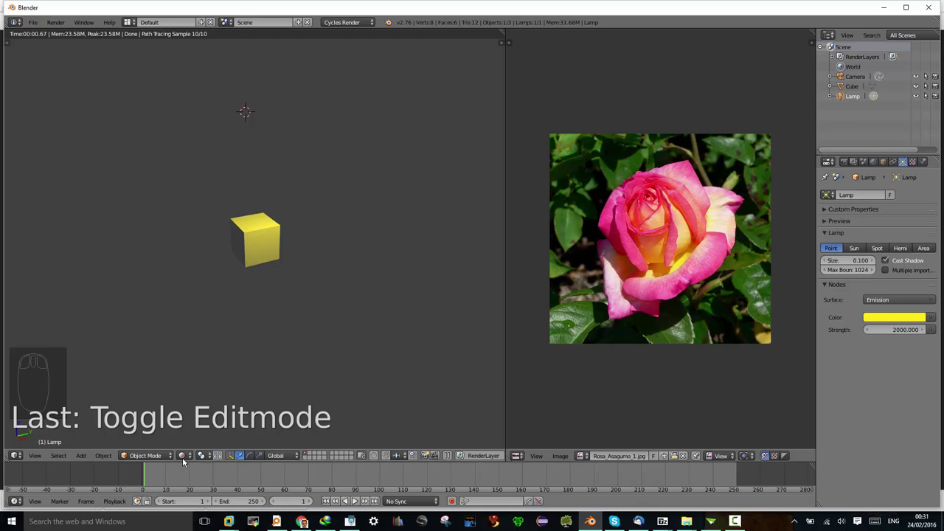
- Select the cube and enable a node-based Diffuse BSDF material for it
{"action": "left_click_drag", "start_coordinate": [185, 456], "coordinate": [216, 423]}
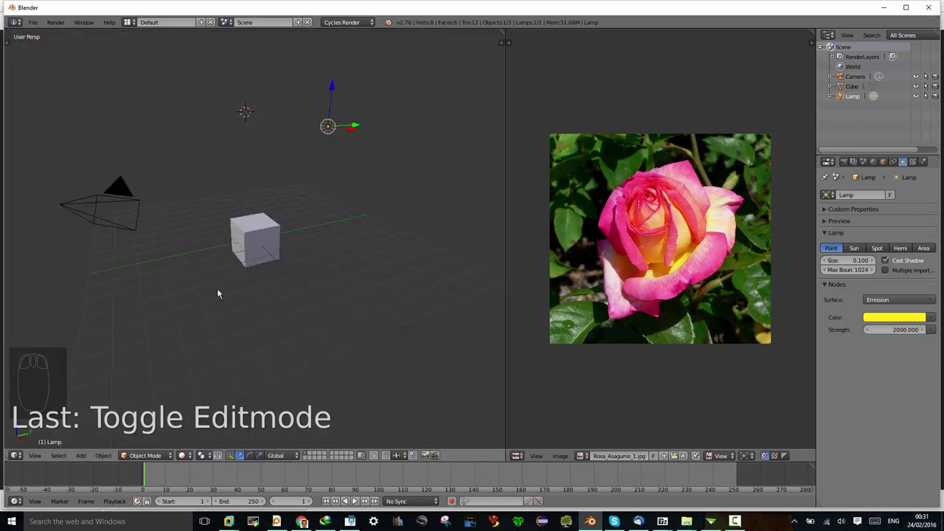
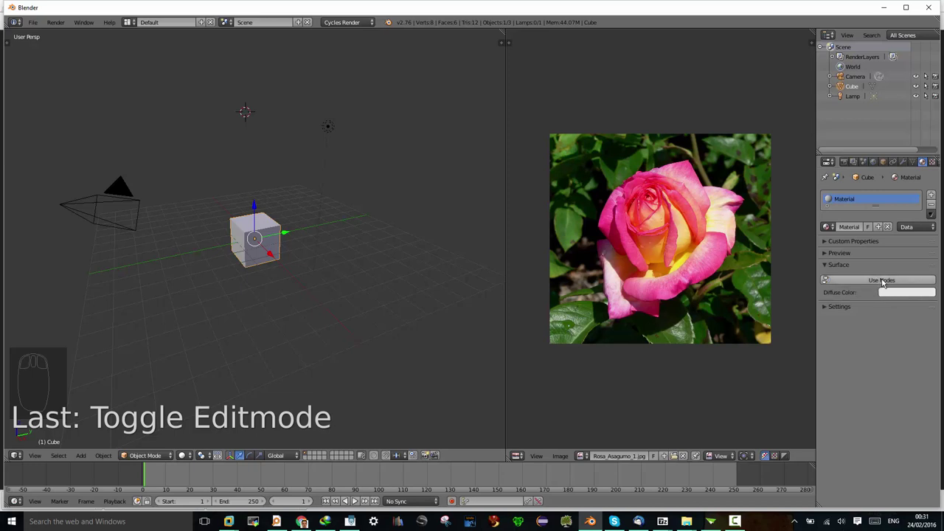
{"action": "left_click_drag", "start_coordinate": [884, 282], "coordinate": [889, 369]}
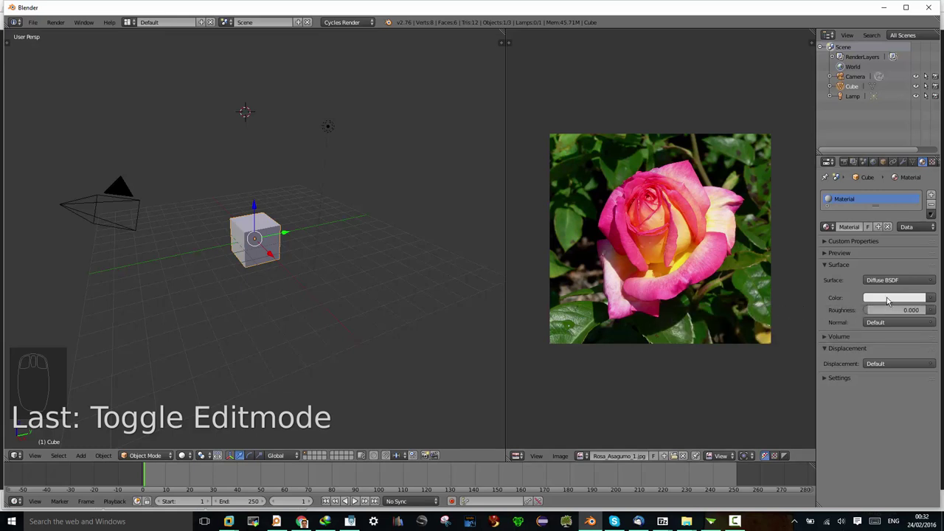
- Colour the cube's diffuse material blue and preview it rendered with a Glossy BSDF surface
{"action": "left_click_drag", "start_coordinate": [890, 300], "coordinate": [878, 196]}
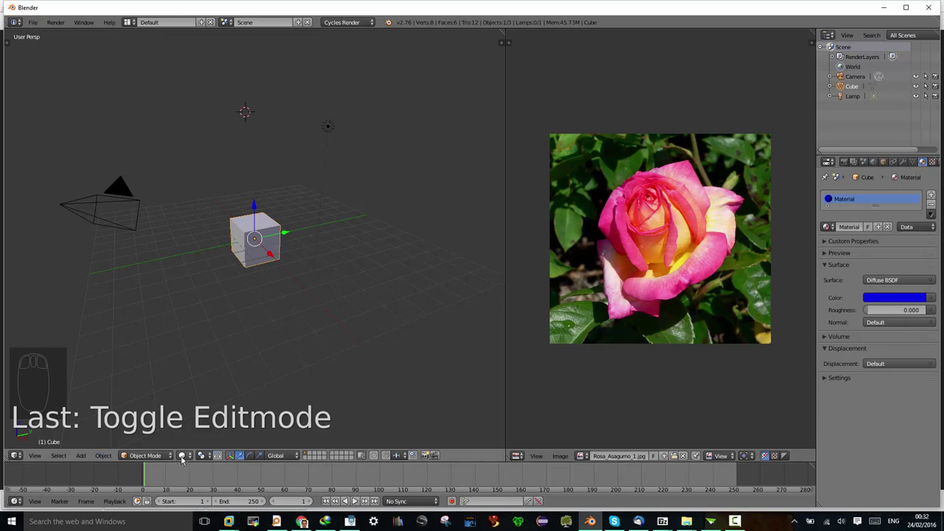
{"action": "left_click_drag", "start_coordinate": [181, 458], "coordinate": [201, 416]}
{"action": "left_click_drag", "start_coordinate": [191, 457], "coordinate": [197, 378]}
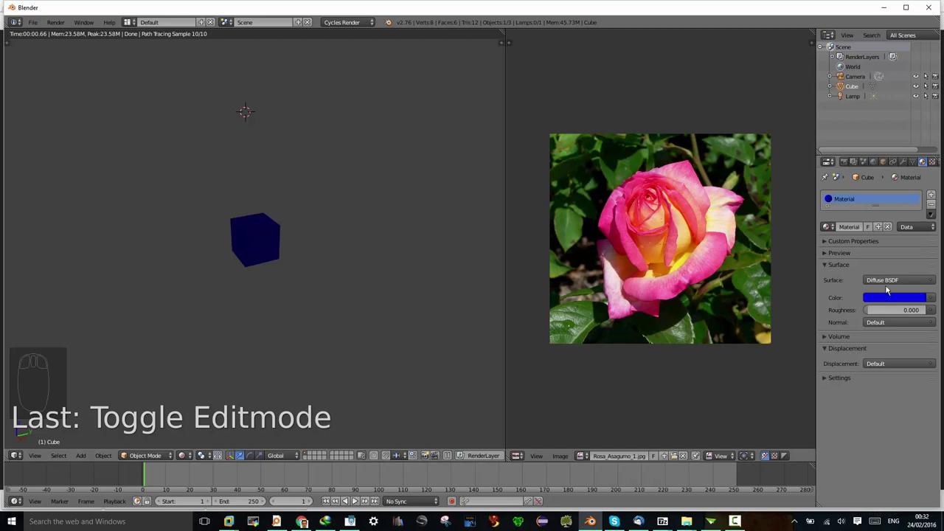
{"action": "left_click_drag", "start_coordinate": [899, 281], "coordinate": [831, 122]}
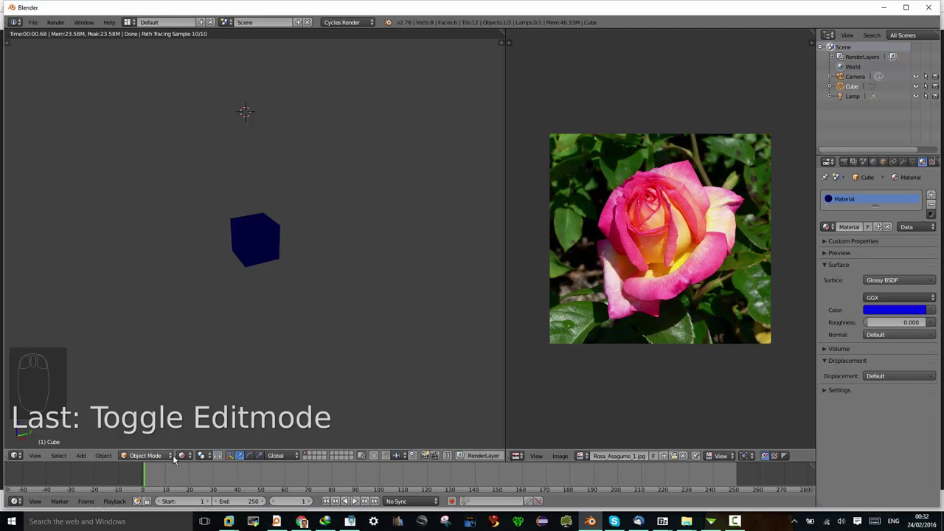
{"action": "left_click_drag", "start_coordinate": [188, 459], "coordinate": [262, 257]}
- Inspect the glossy cube from around the view, then switch its surface to Glass BSDF
{"action": "scroll", "scroll_direction": "up", "scroll_amount": 3}
{"action": "left_click_drag", "start_coordinate": [262, 257], "coordinate": [889, 308]}
{"action": "scroll", "scroll_direction": "up", "scroll_amount": 3}
{"action": "scroll", "scroll_direction": "up", "scroll_amount": 3}
{"action": "scroll", "scroll_direction": "up", "scroll_amount": 3}
{"action": "scroll", "scroll_direction": "down", "scroll_amount": 3}
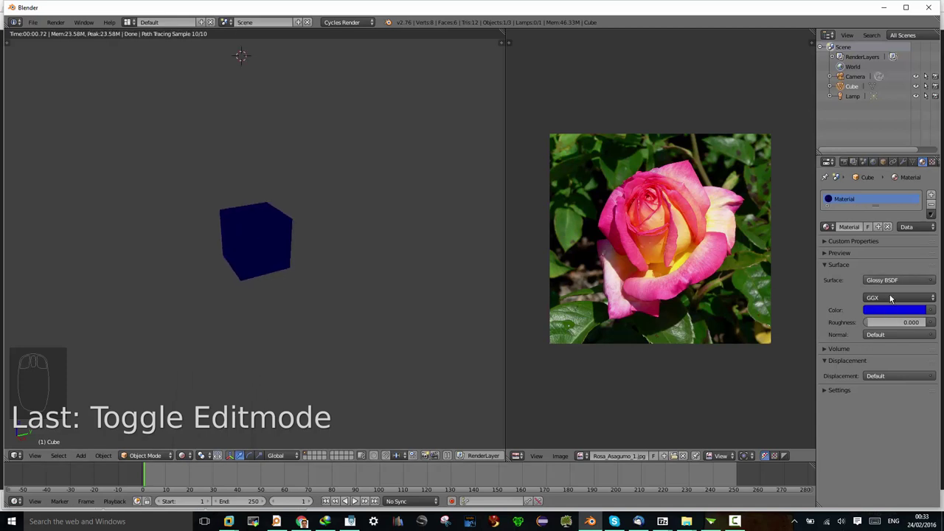
{"action": "left_click_drag", "start_coordinate": [897, 281], "coordinate": [830, 125]}
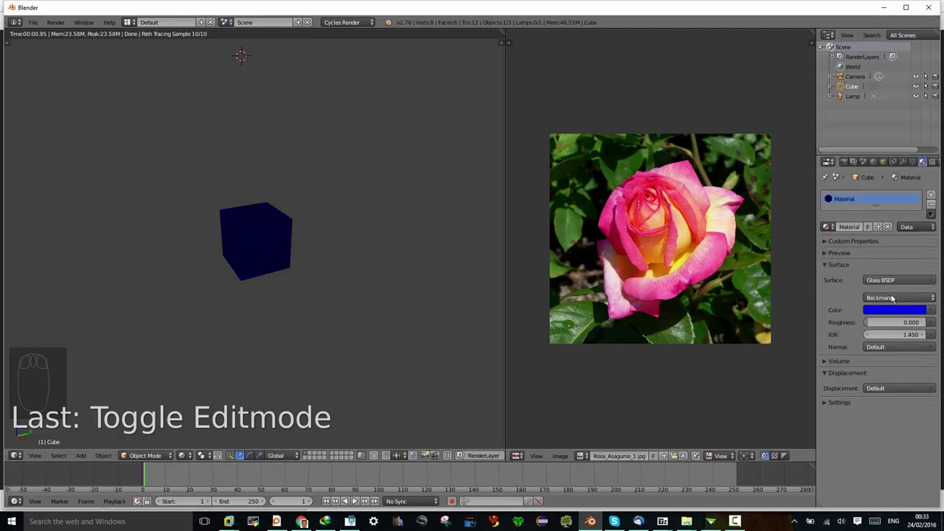
- Return the cube to a white Diffuse BSDF whose colour comes from the Rosa_Asagumo_1.jpg image texture
{"action": "left_click_drag", "start_coordinate": [886, 282], "coordinate": [829, 108]}
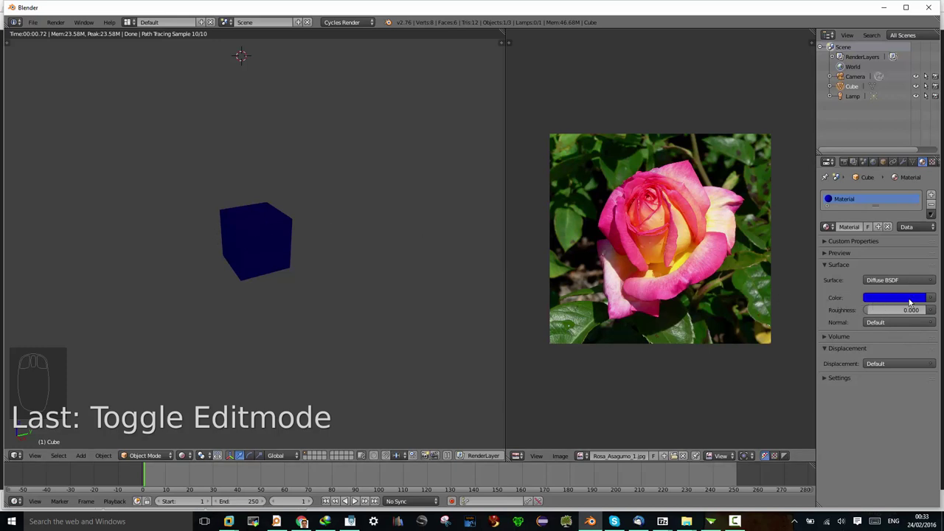
{"action": "left_click_drag", "start_coordinate": [909, 301], "coordinate": [909, 176]}
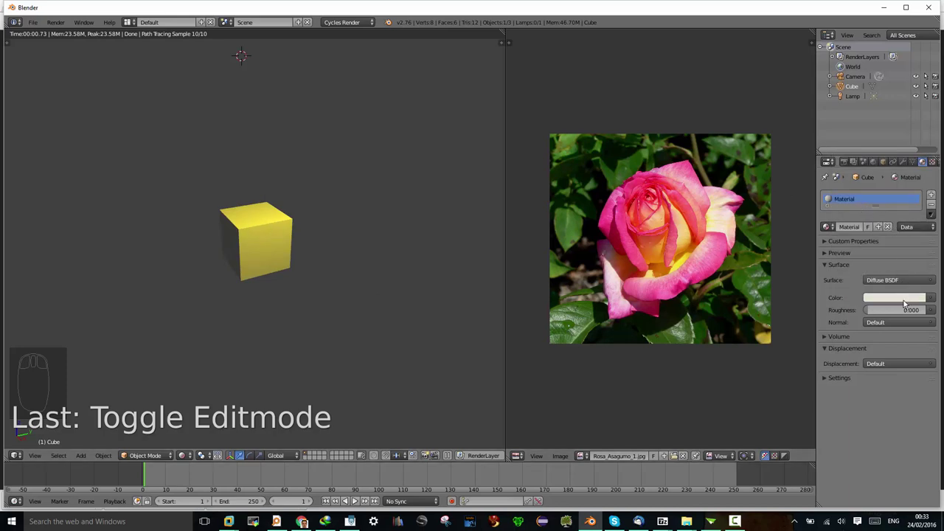
{"action": "left_click_drag", "start_coordinate": [907, 303], "coordinate": [921, 165]}
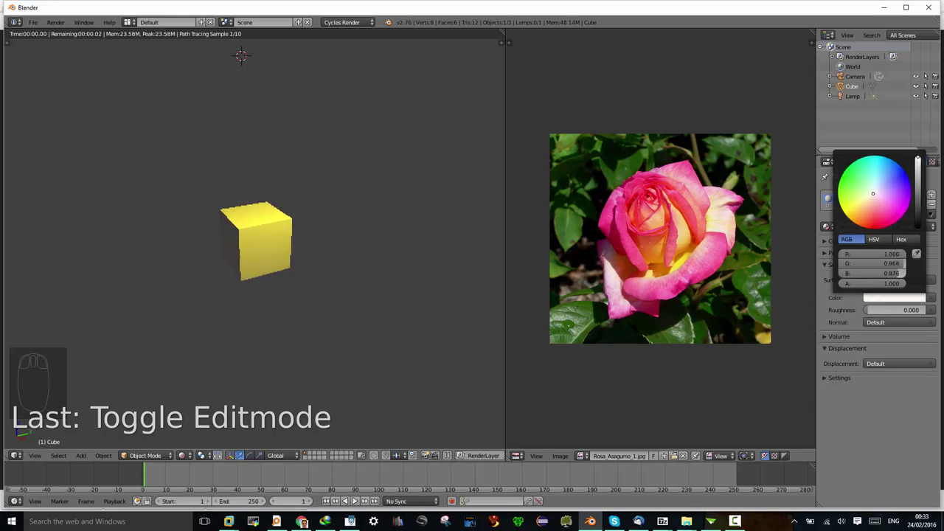
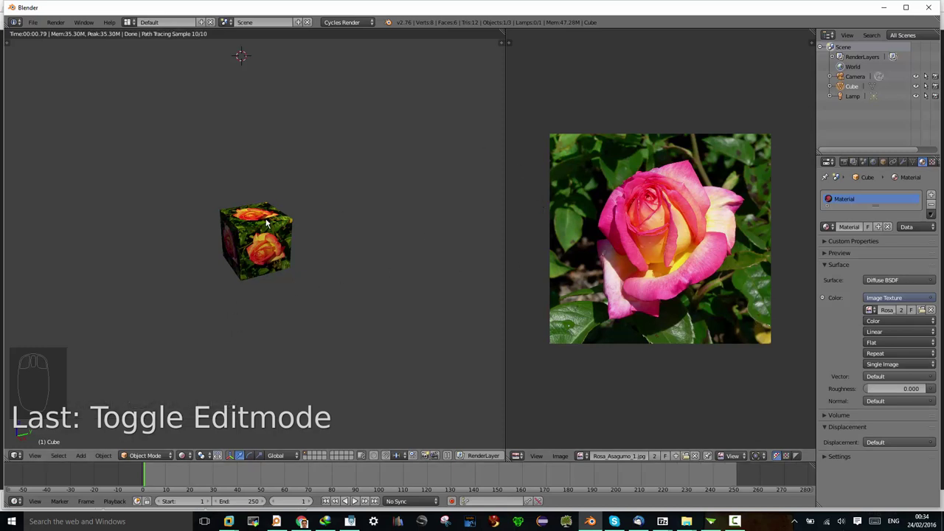
{"action": "left_click_drag", "start_coordinate": [260, 244], "coordinate": [261, 244]}
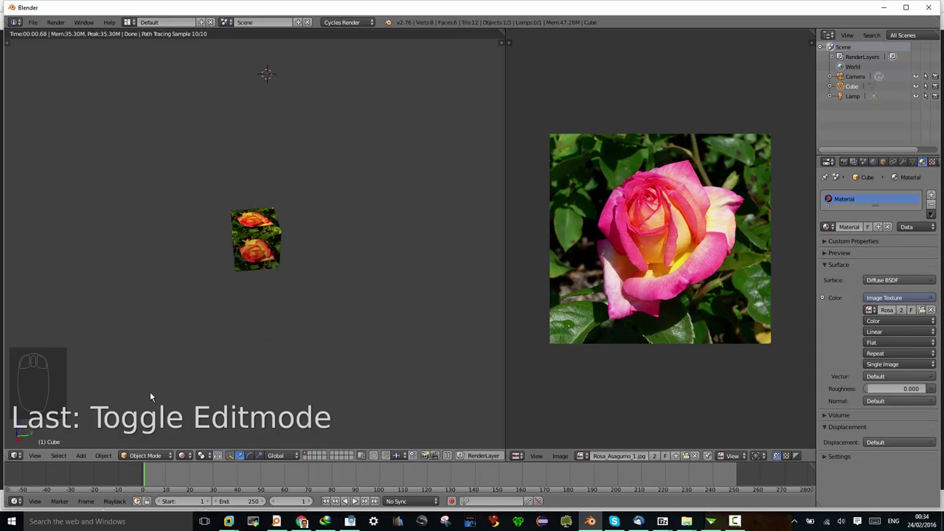
{"action": "left_click_drag", "start_coordinate": [190, 459], "coordinate": [201, 407]}
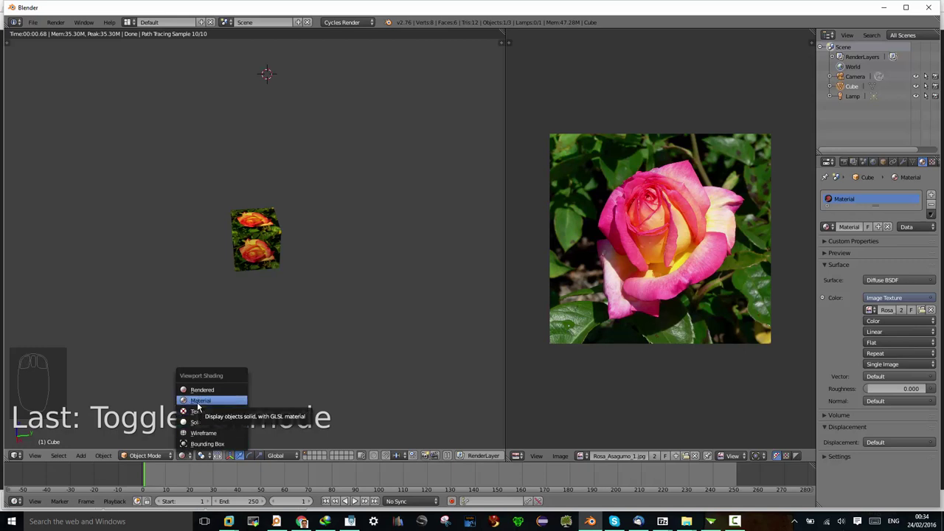
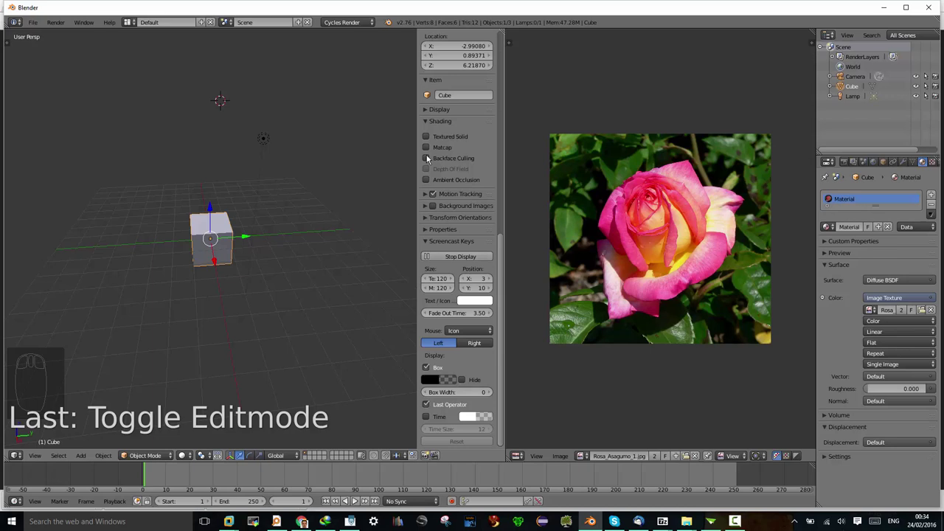
- Enable Textured Solid shading so the rose shows on the cube's faces in the solid viewport
{"action": "left_click_drag", "start_coordinate": [429, 141], "coordinate": [429, 143]}
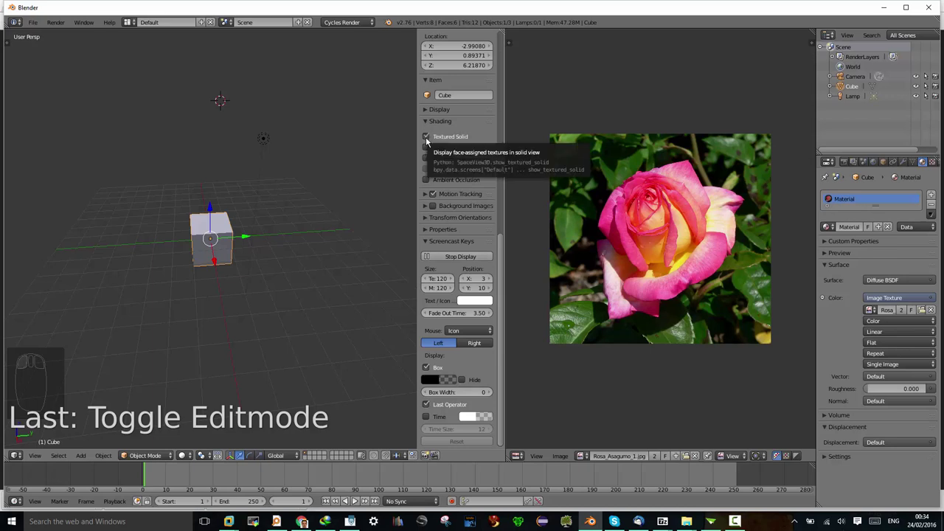
{"action": "left_click_drag", "start_coordinate": [192, 458], "coordinate": [203, 415]}
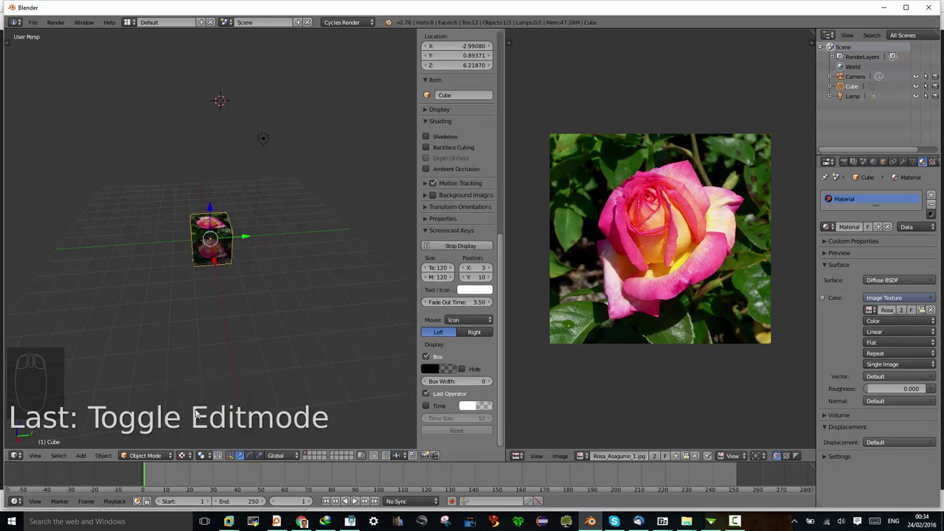
{"action": "left_click_drag", "start_coordinate": [216, 290], "coordinate": [227, 273]}
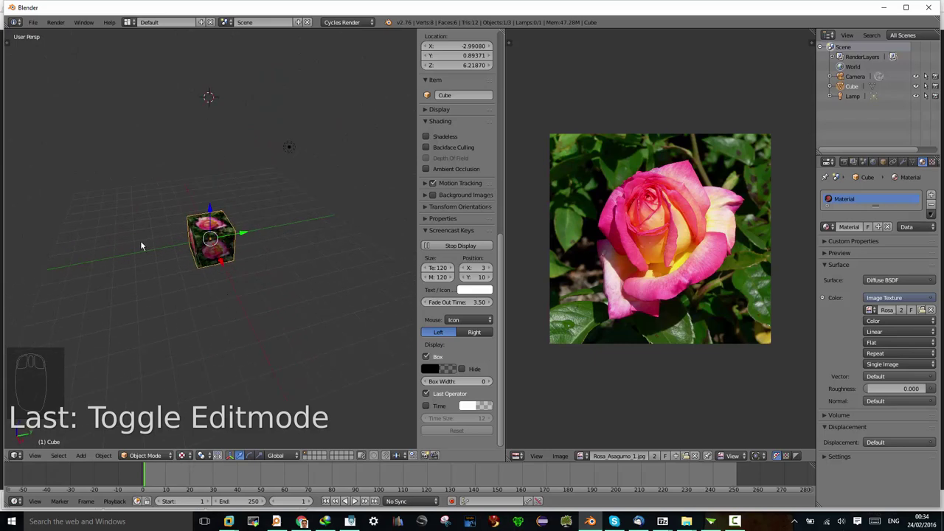
{"action": "scroll", "scroll_direction": "up", "scroll_amount": 3}
{"action": "left_click_drag", "start_coordinate": [229, 252], "coordinate": [189, 194]}
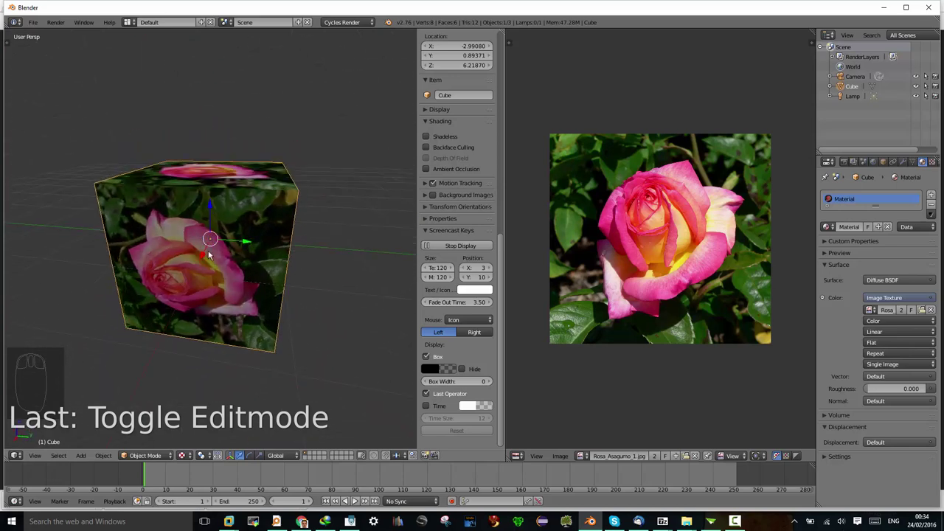
{"action": "left_click_drag", "start_coordinate": [189, 245], "coordinate": [14, 114]}
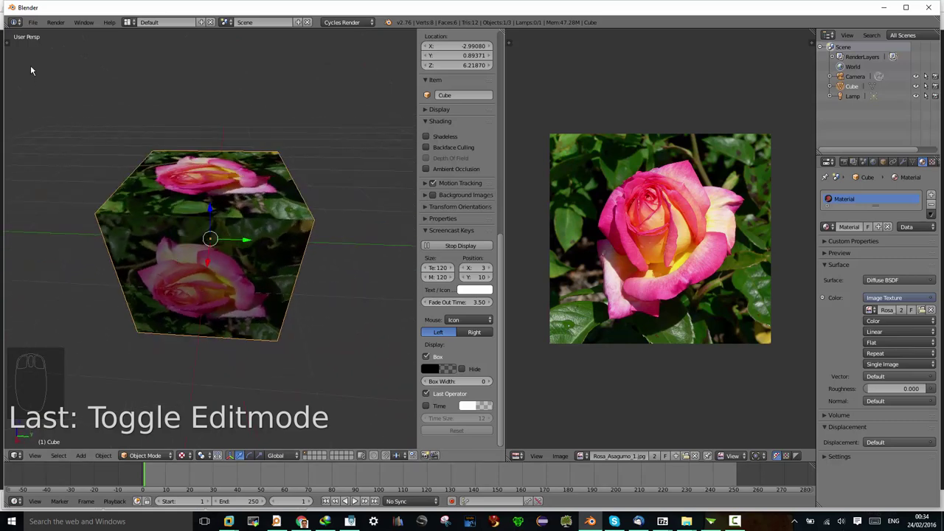
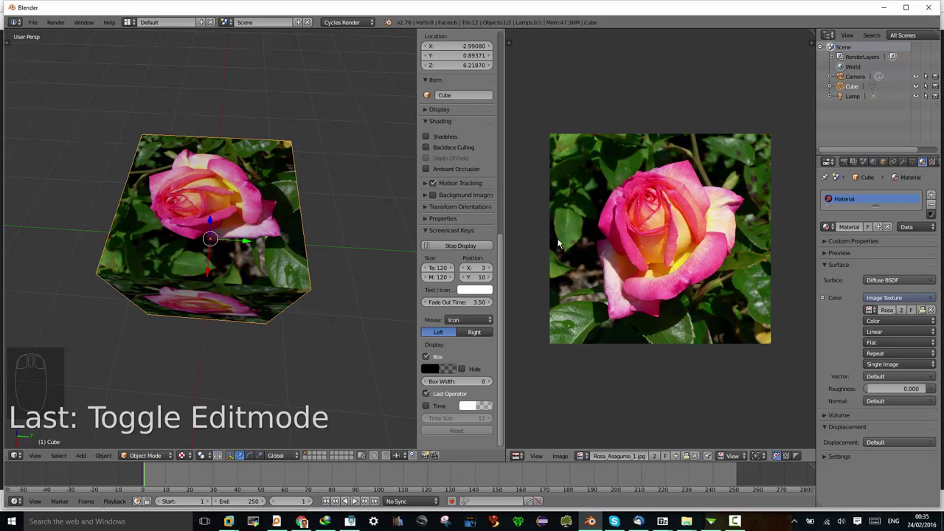
- Orbit and zoom around the rose-textured cube to check the wrap, ending at the Object menu
{"action": "left_click_drag", "start_coordinate": [197, 251], "coordinate": [225, 232]}
{"action": "scroll", "scroll_direction": "up", "scroll_amount": 3}
{"action": "left_click_drag", "start_coordinate": [211, 256], "coordinate": [212, 213]}
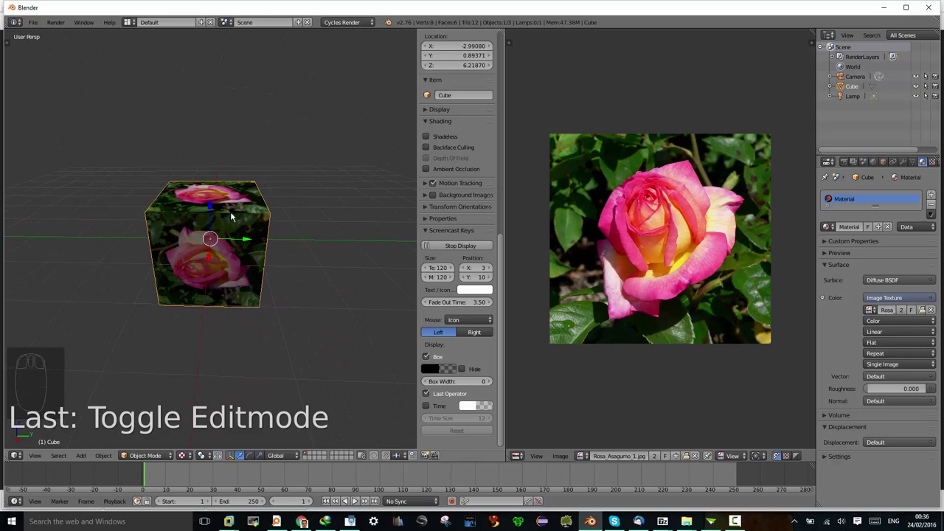
{"action": "left_click_drag", "start_coordinate": [216, 249], "coordinate": [123, 457]}
{"action": "left_click_drag", "start_coordinate": [190, 259], "coordinate": [201, 263]}
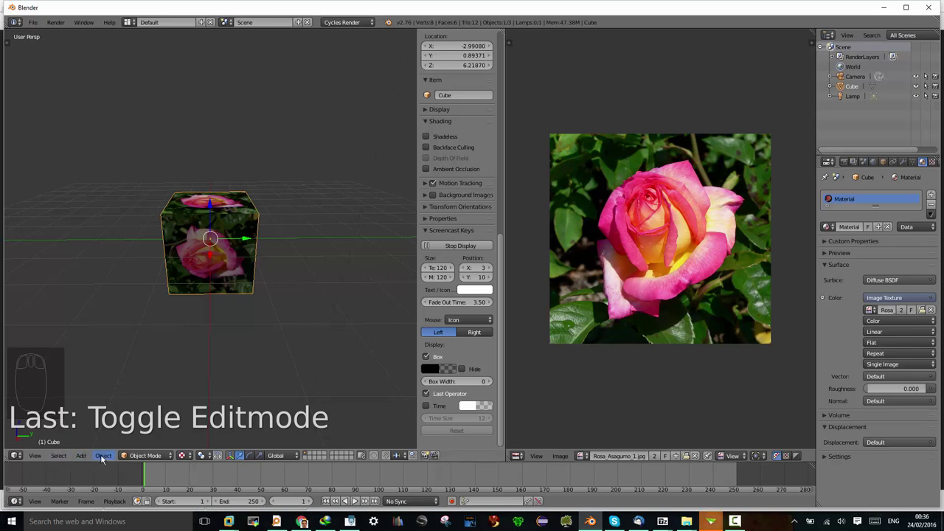
{"action": "left_click_drag", "start_coordinate": [57, 456], "coordinate": [106, 460]}
{"action": "left_click_drag", "start_coordinate": [106, 459], "coordinate": [141, 370]}
- Add a plane at the world centre and scale it up to about 3.231 as a floor under the cube
{"action": "left_click", "coordinate": [141, 370]}
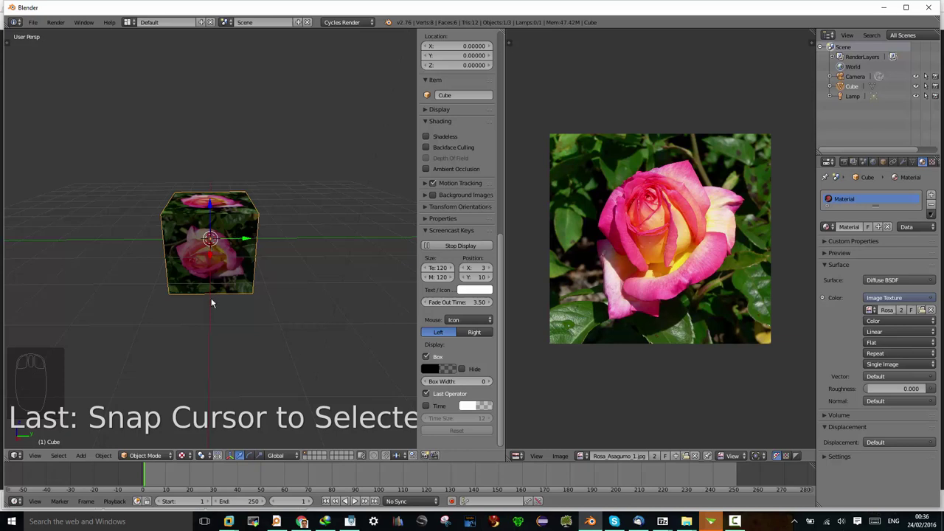
{"action": "key", "text": "shift+a"}
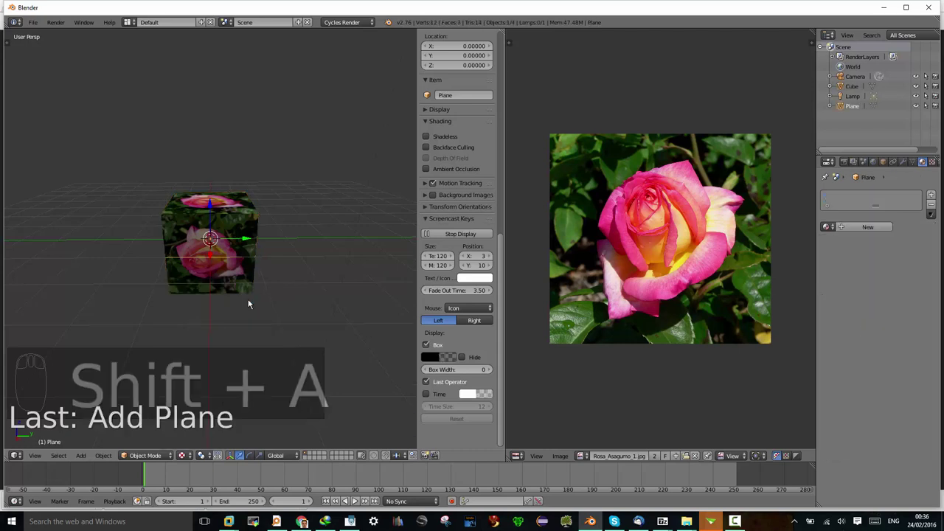
{"action": "key", "text": "s"}
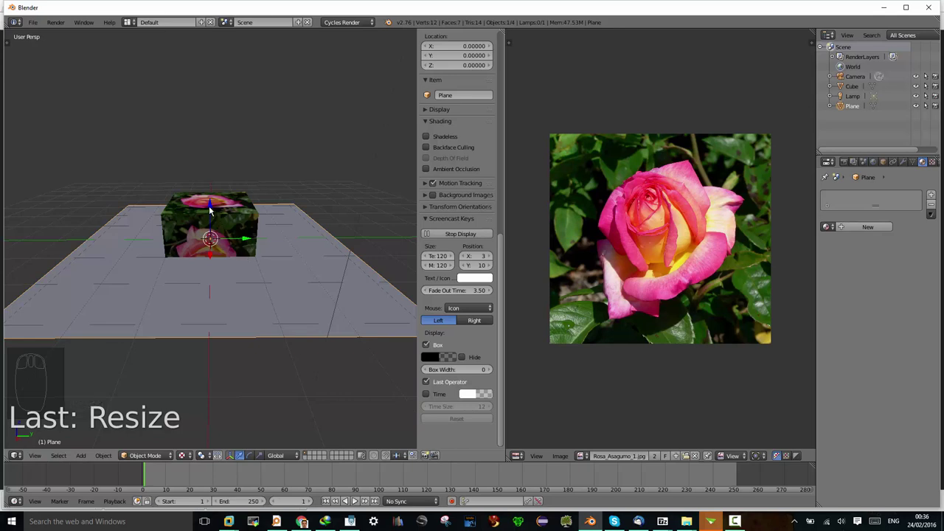
{"action": "left_click_drag", "start_coordinate": [211, 212], "coordinate": [213, 227]}
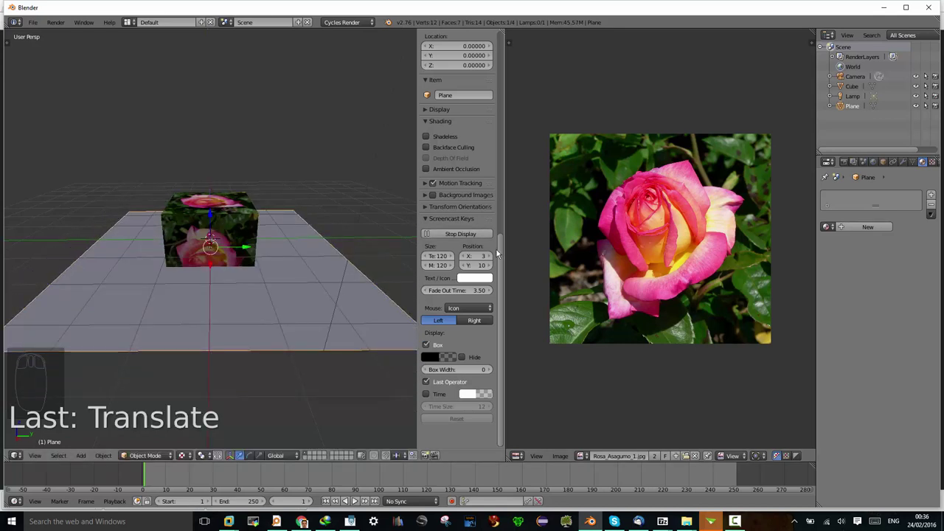
{"action": "left_click_drag", "start_coordinate": [504, 245], "coordinate": [446, 75]}
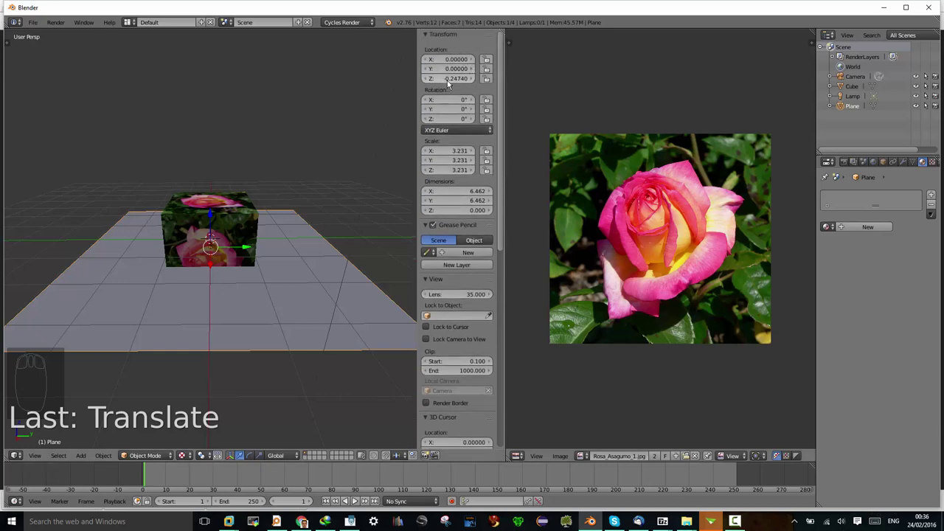
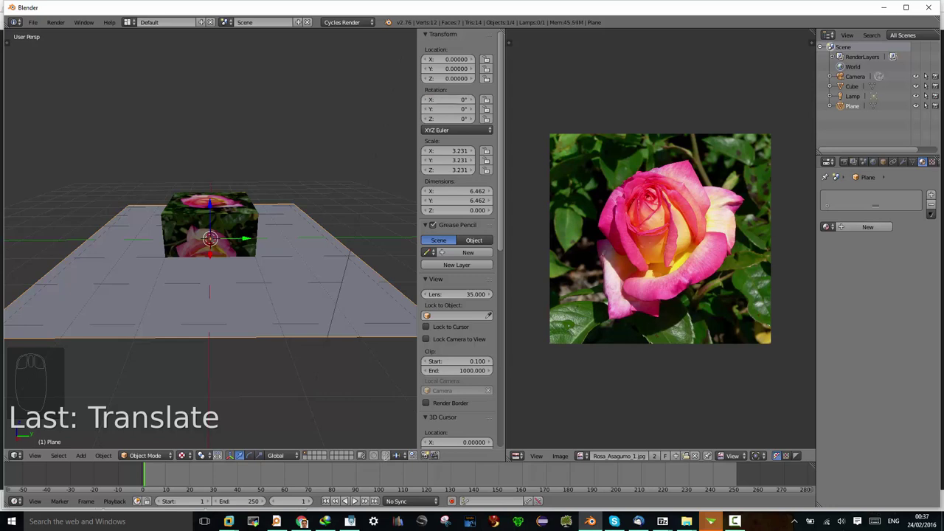
- Move the plane up one unit, then return it to ground level at height zero
{"action": "left_click_drag", "start_coordinate": [385, 456], "coordinate": [393, 457]}
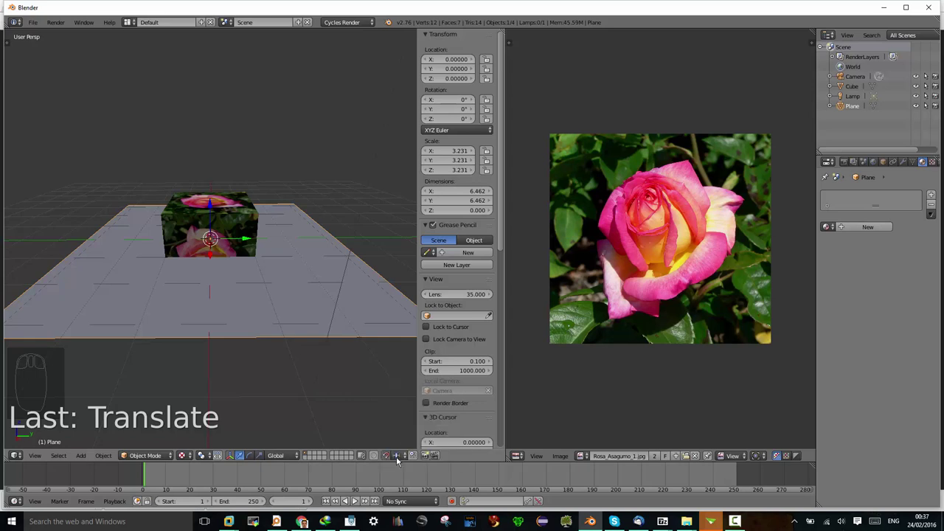
{"action": "left_click_drag", "start_coordinate": [402, 459], "coordinate": [394, 401]}
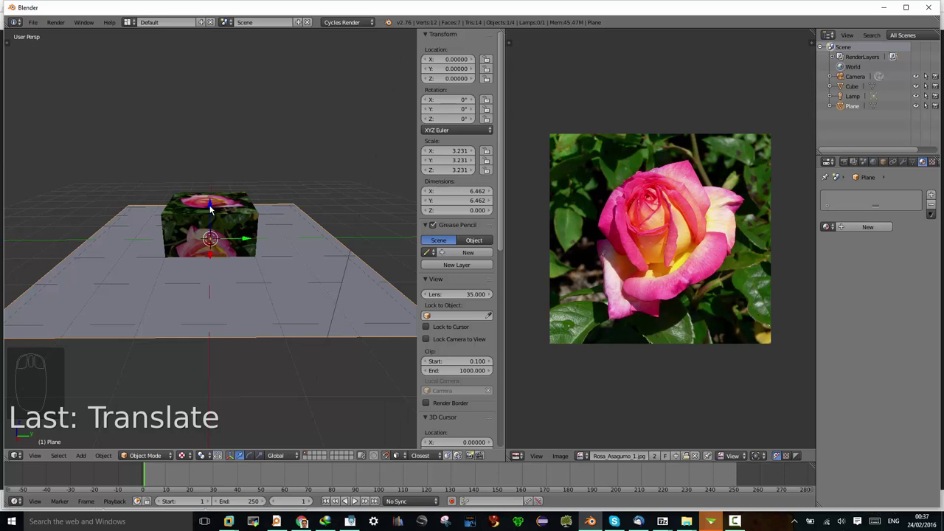
{"action": "left_click_drag", "start_coordinate": [210, 207], "coordinate": [213, 189]}
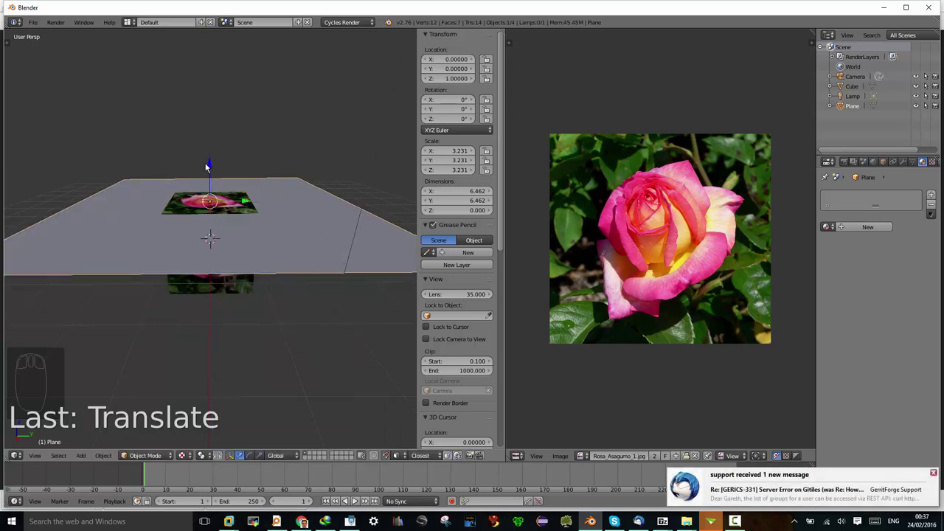
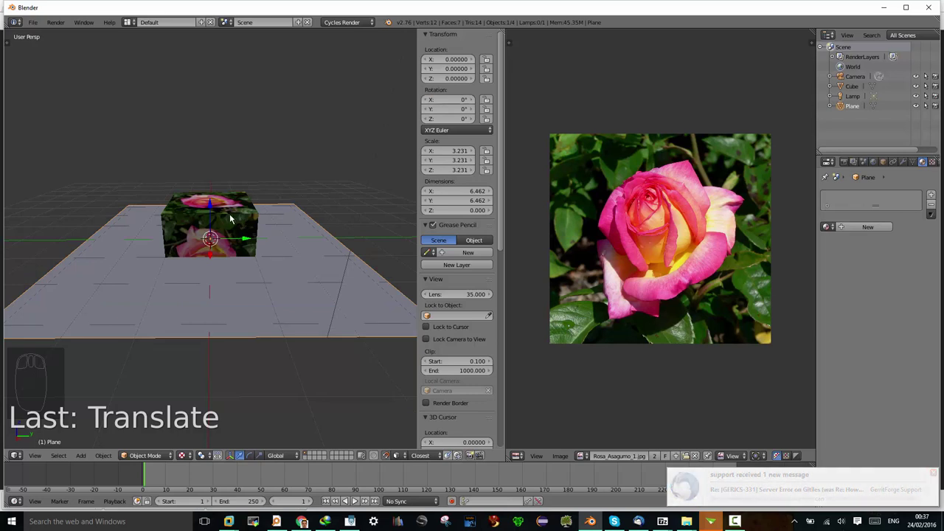
{"action": "left_click_drag", "start_coordinate": [234, 216], "coordinate": [63, 443]}
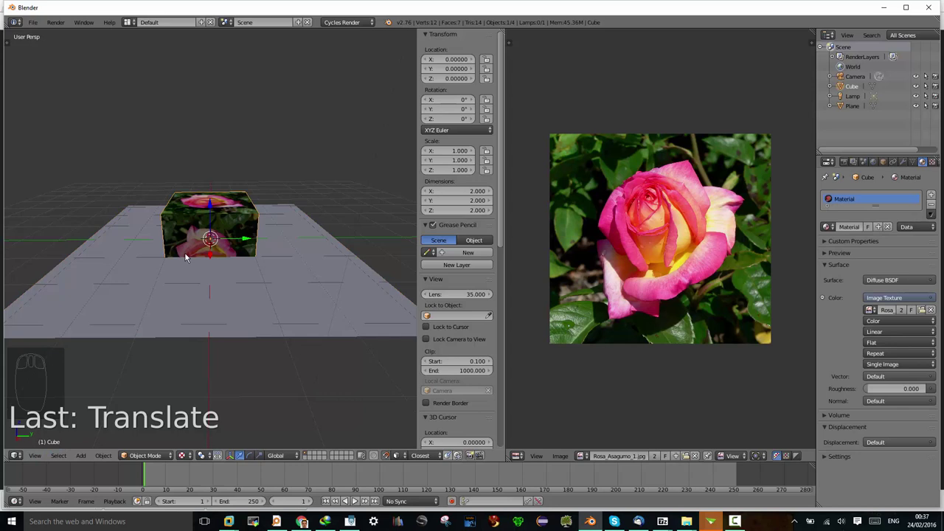
- Raise the cube to height 1 so its base rests on the plane and check it from above
{"action": "left_click_drag", "start_coordinate": [214, 210], "coordinate": [297, 261]}
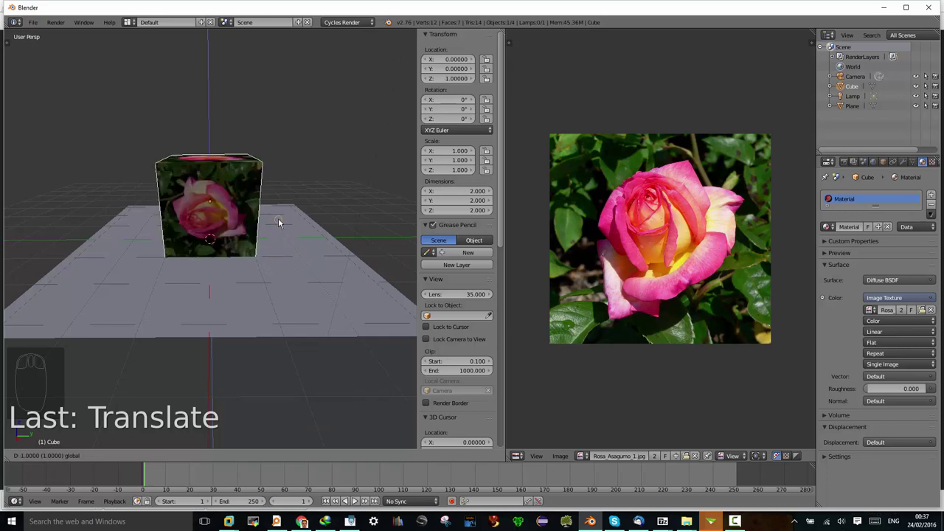
{"action": "left_click_drag", "start_coordinate": [228, 277], "coordinate": [224, 295]}
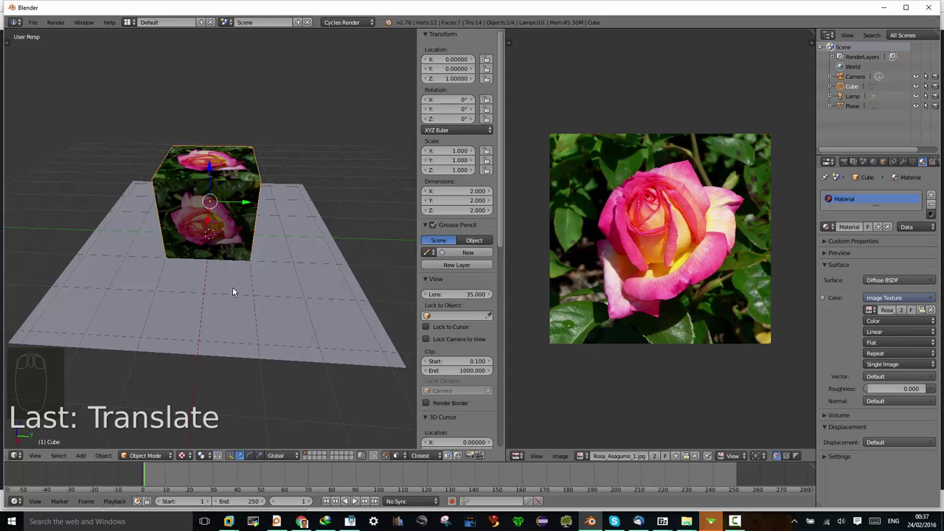
{"action": "left_click_drag", "start_coordinate": [218, 292], "coordinate": [212, 300]}
- Select the plane, enter mesh editing and bring up its UV unwrap options
{"action": "right_click", "coordinate": [212, 299]}
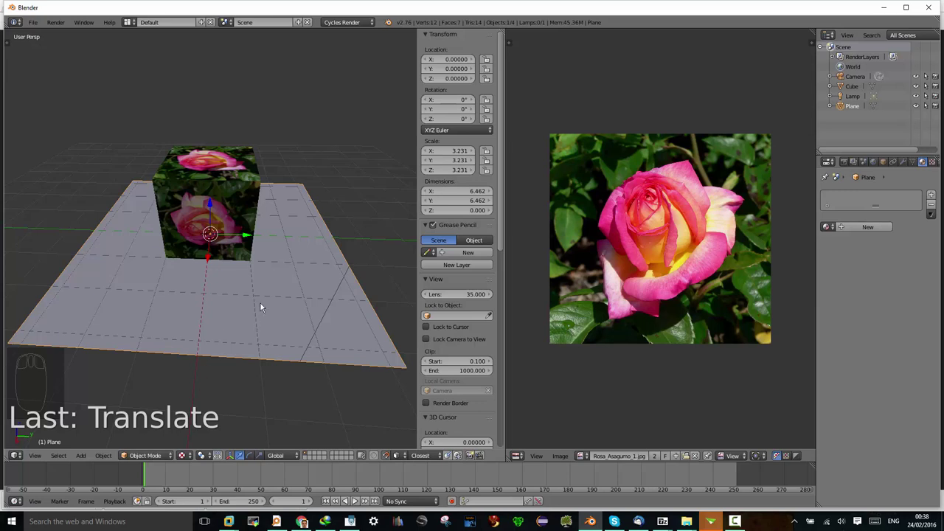
{"action": "key", "text": "Tab"}
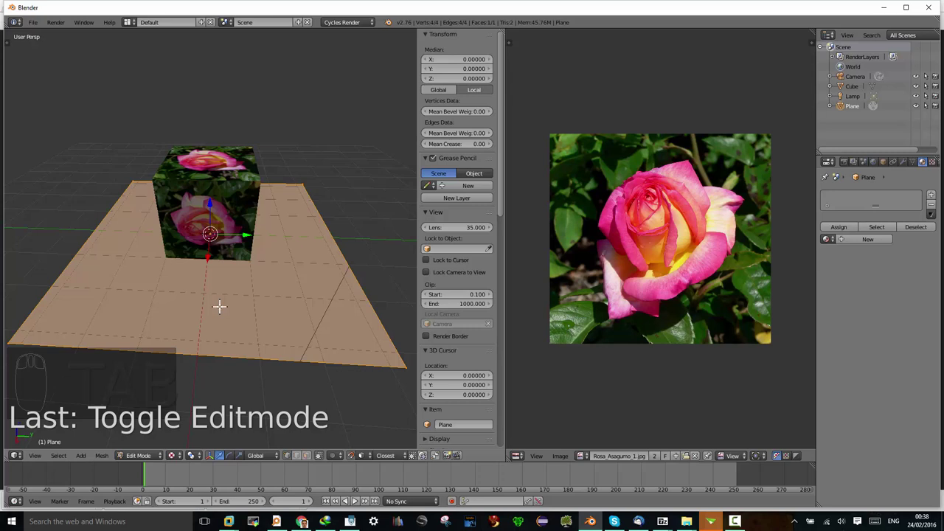
{"action": "key", "text": "u"}
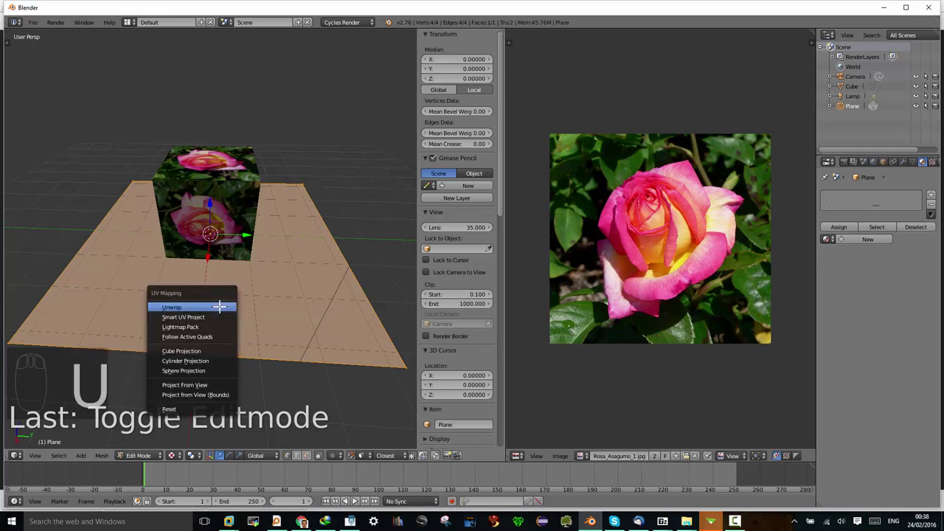
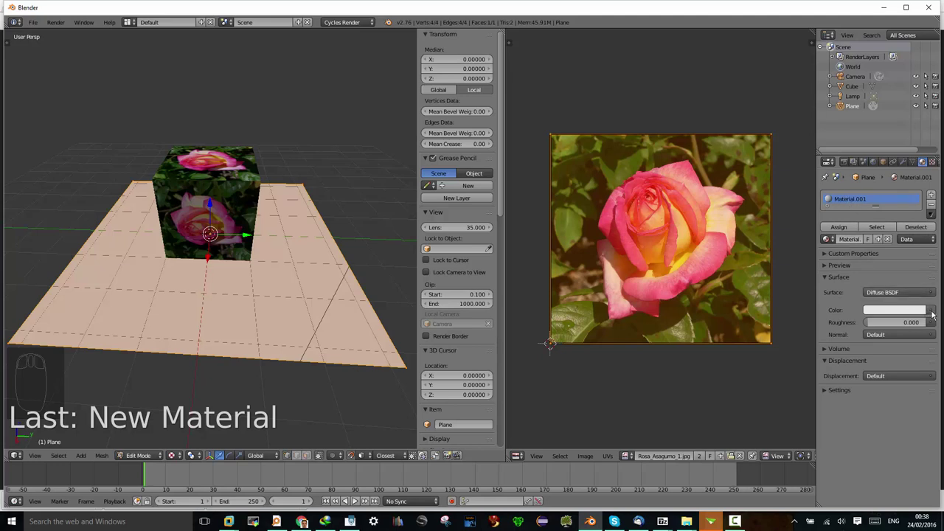
- Set the plane's colour to an image texture, then to a checker texture
{"action": "left_click_drag", "start_coordinate": [936, 313], "coordinate": [752, 237]}
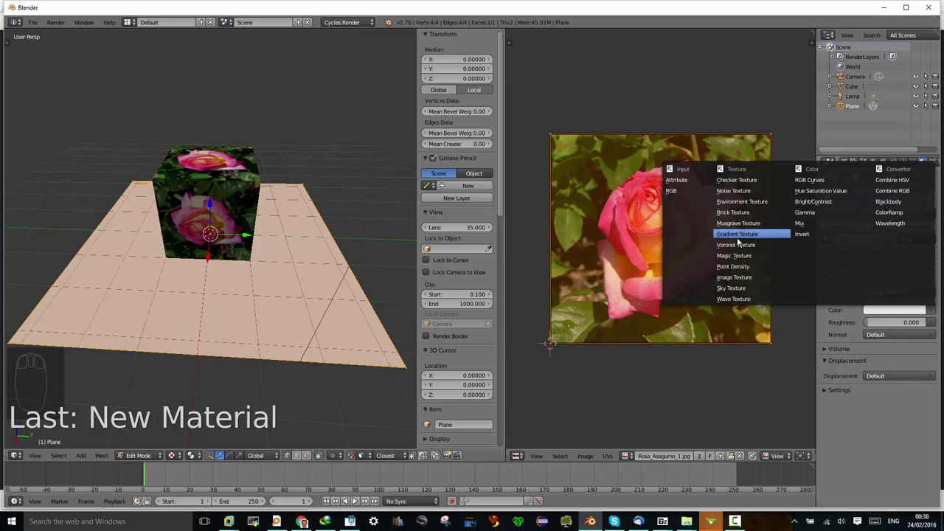
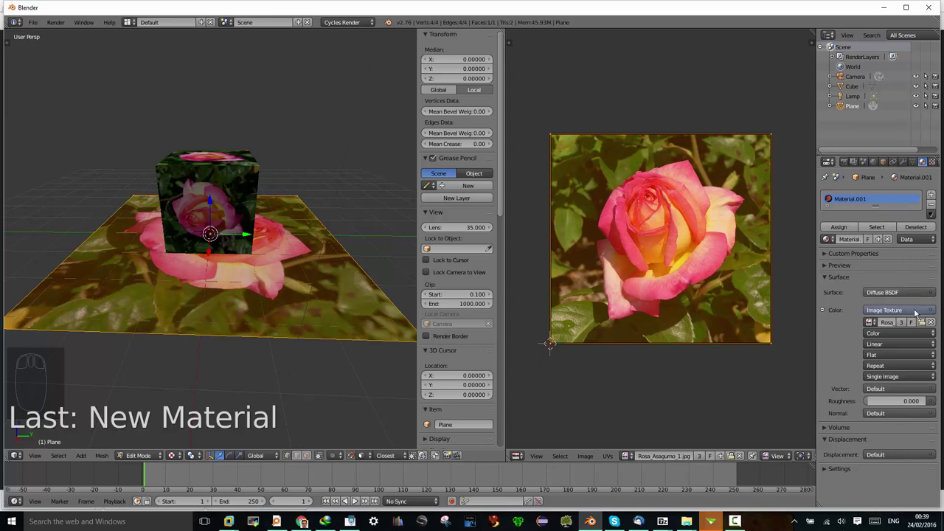
{"action": "left_click_drag", "start_coordinate": [935, 312], "coordinate": [683, 190]}
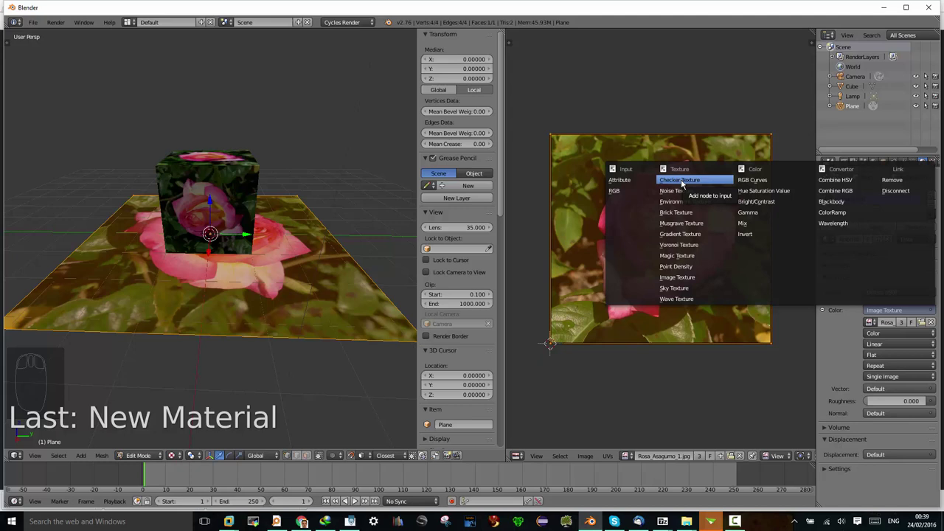
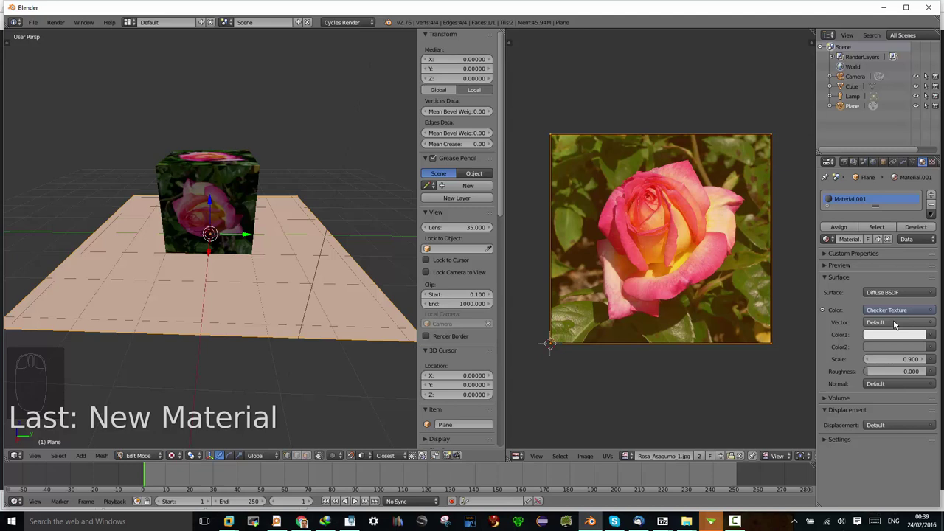
- Show the viewport rendered and set the plane's colour back to a checker texture
{"action": "left_click_drag", "start_coordinate": [933, 312], "coordinate": [676, 195]}
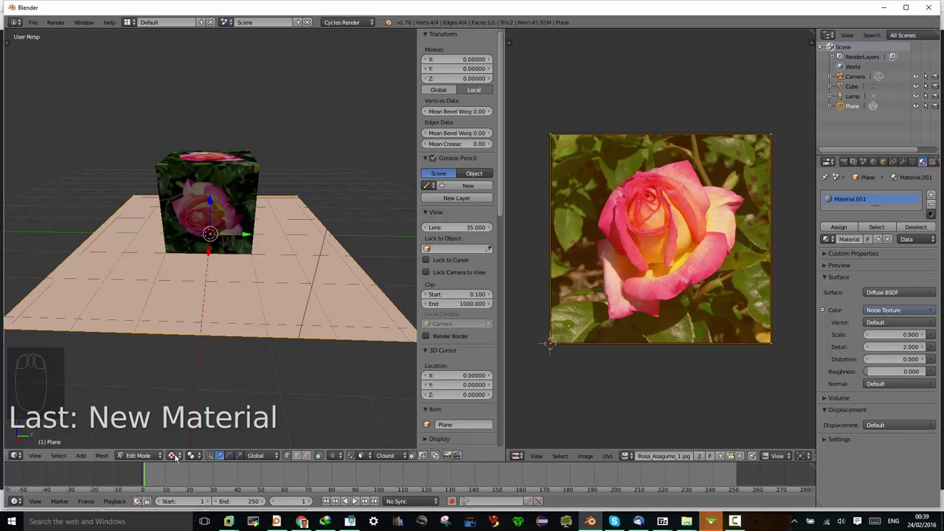
{"action": "left_click_drag", "start_coordinate": [178, 458], "coordinate": [185, 394]}
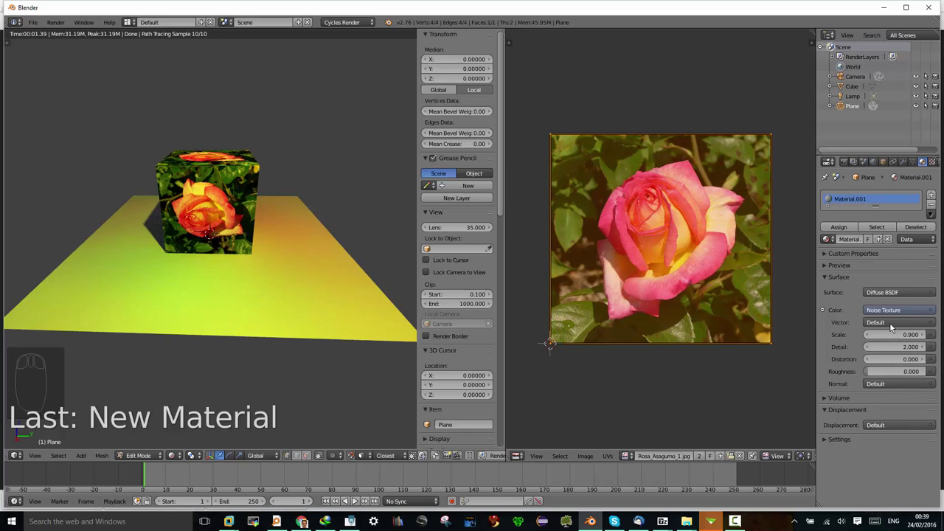
{"action": "left_click_drag", "start_coordinate": [895, 313], "coordinate": [678, 179]}
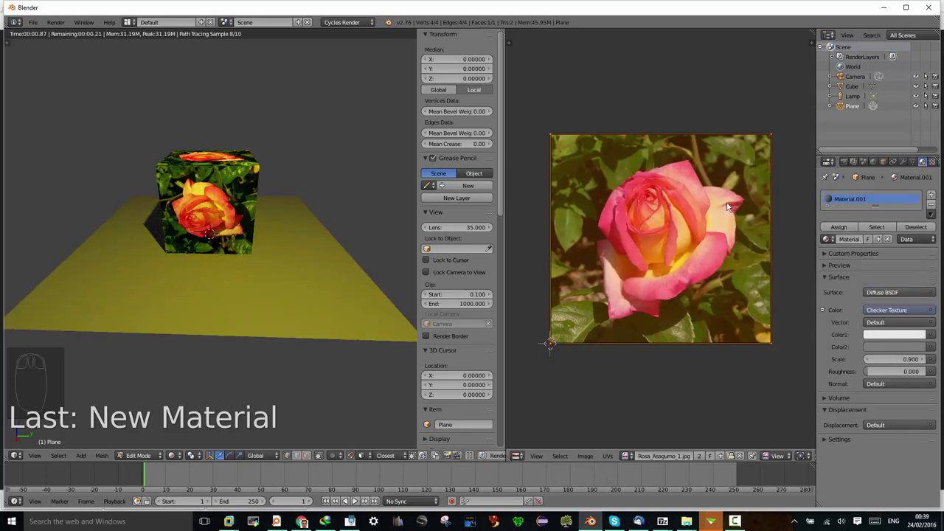
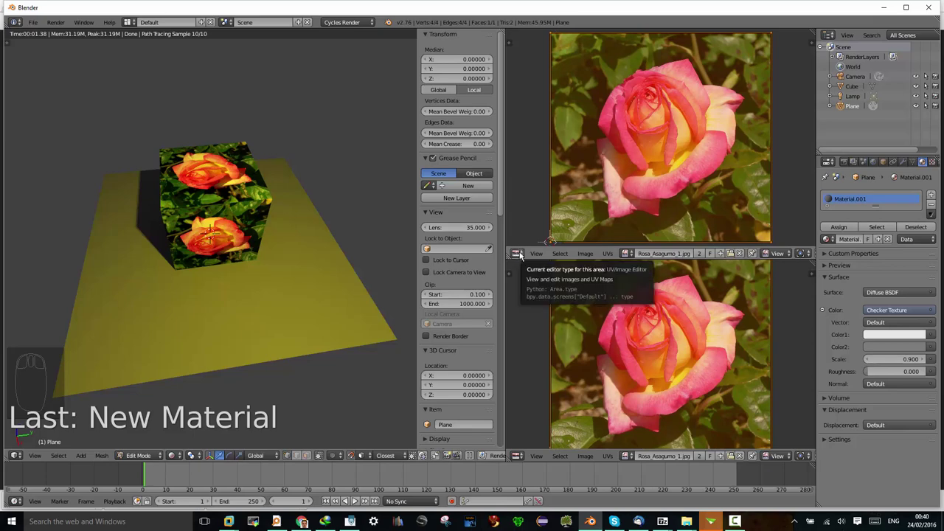
- Turn the upper area into the node editor and frame the plane's whole node tree
{"action": "left_click_drag", "start_coordinate": [520, 254], "coordinate": [521, 238]}
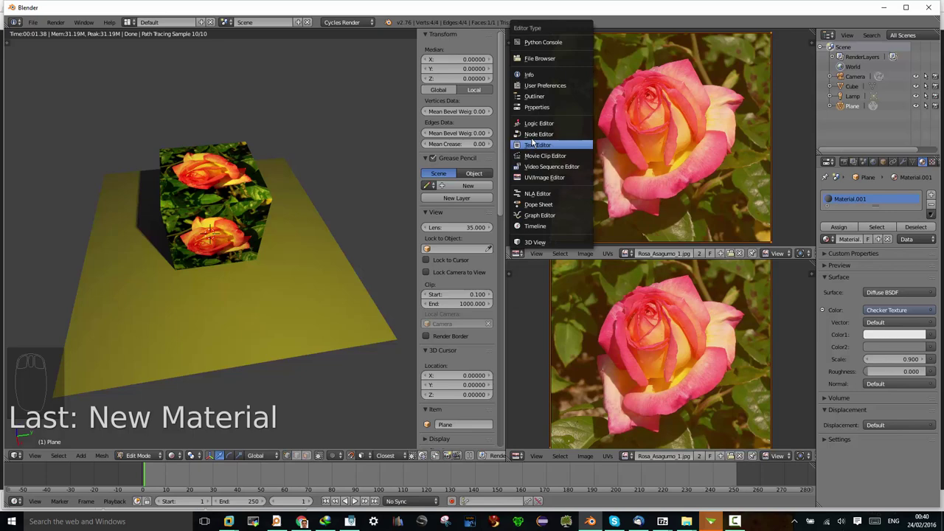
{"action": "left_click_drag", "start_coordinate": [584, 191], "coordinate": [717, 101]}
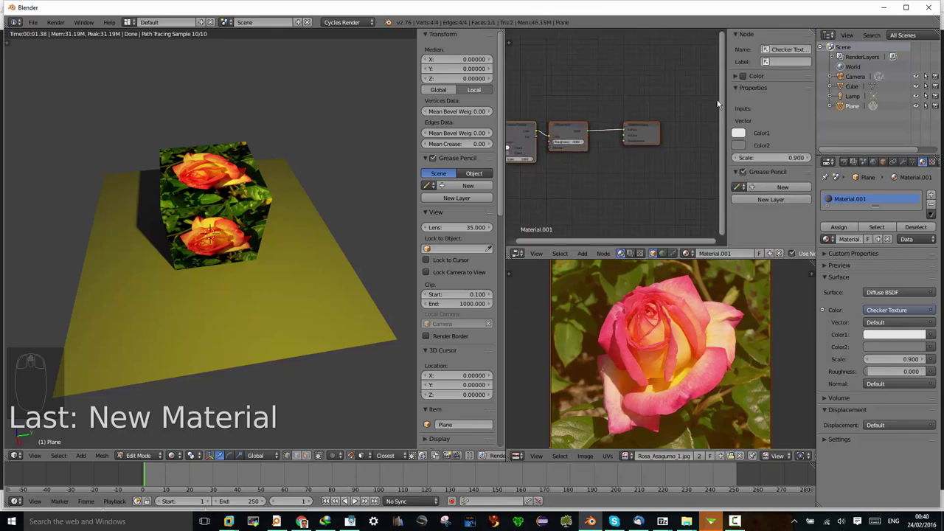
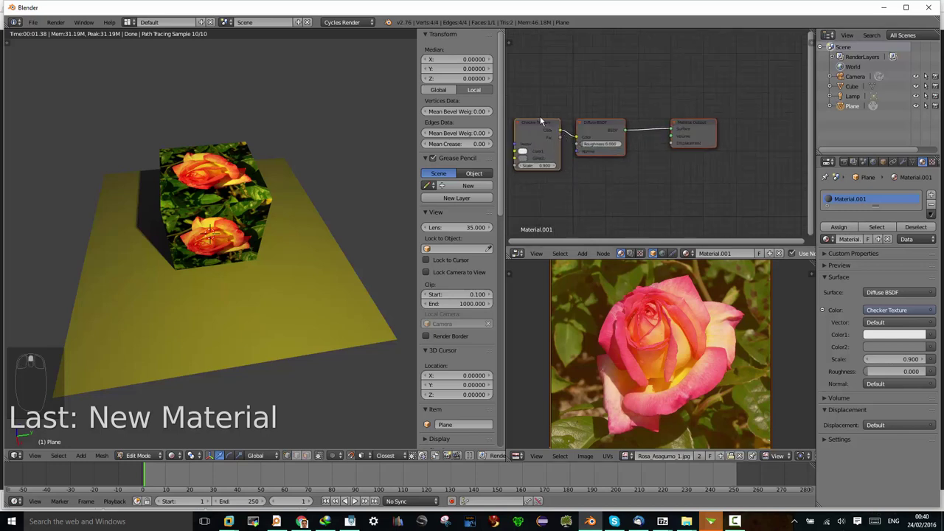
{"action": "left_click_drag", "start_coordinate": [613, 121], "coordinate": [706, 210]}
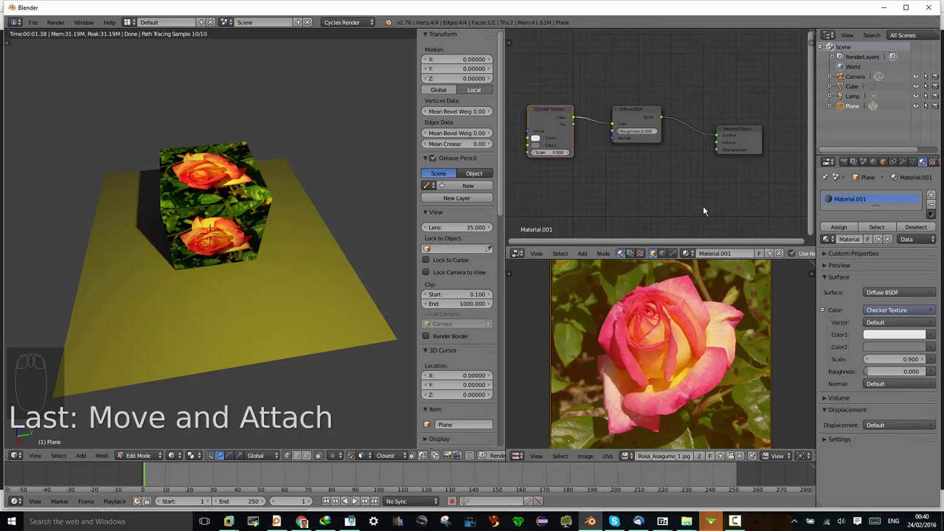
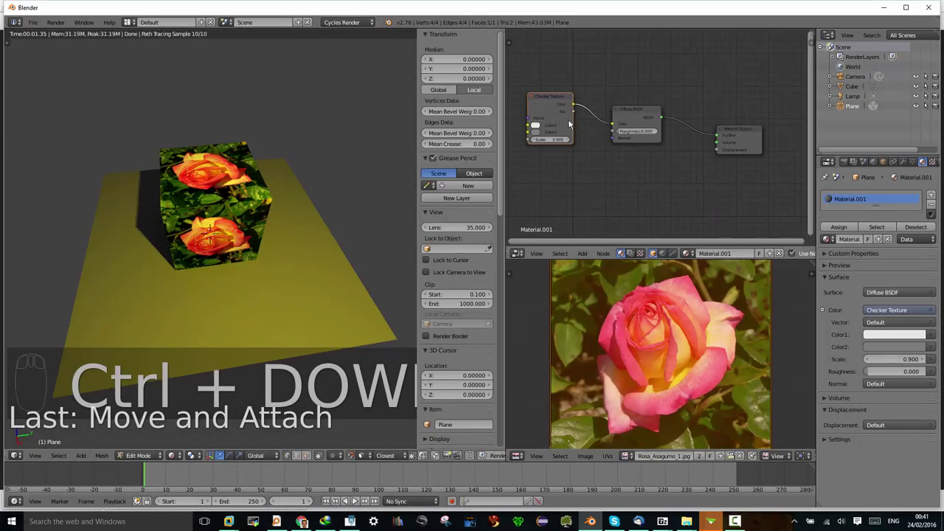
- Set the checker texture scale to 8 and adjust the colour of its second squares
{"action": "left_click_drag", "start_coordinate": [574, 122], "coordinate": [539, 94]}
{"action": "left_click_drag", "start_coordinate": [540, 94], "coordinate": [516, 124]}
{"action": "left_click_drag", "start_coordinate": [567, 147], "coordinate": [532, 148]}
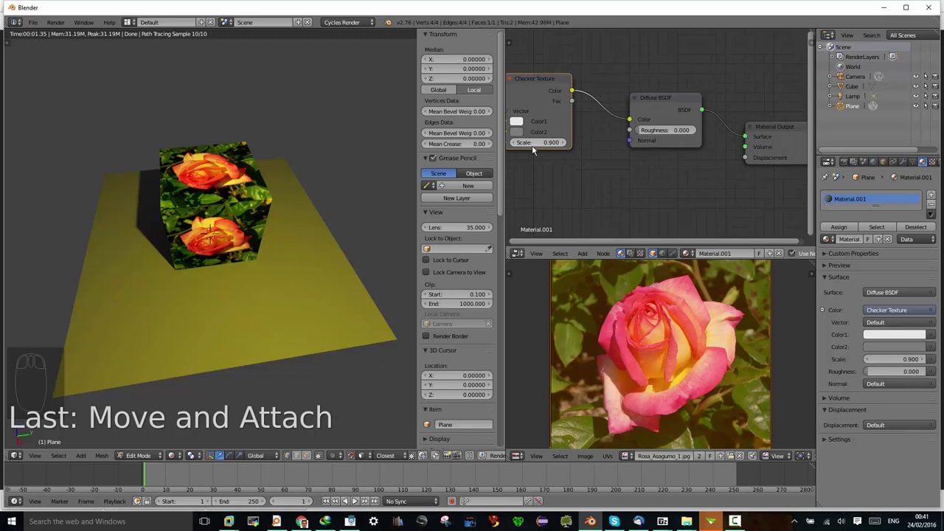
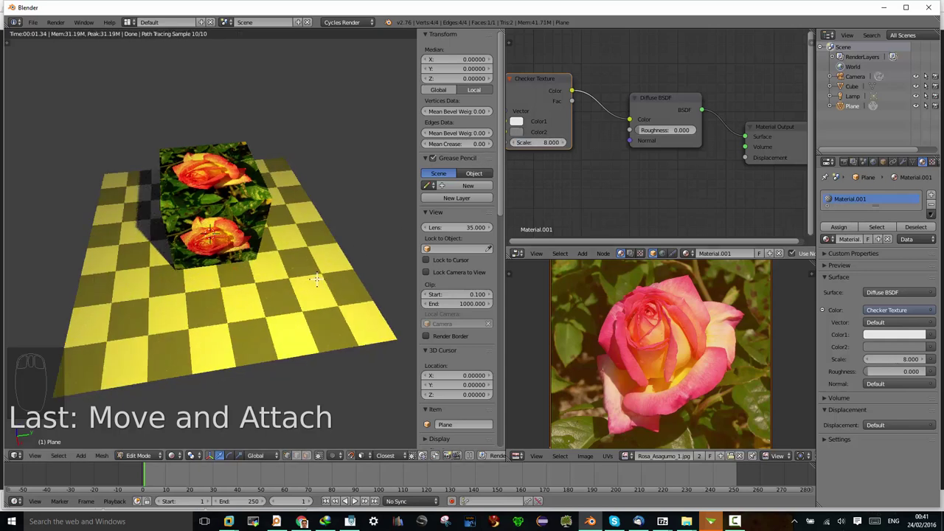
{"action": "left_click_drag", "start_coordinate": [522, 135], "coordinate": [550, 180]}
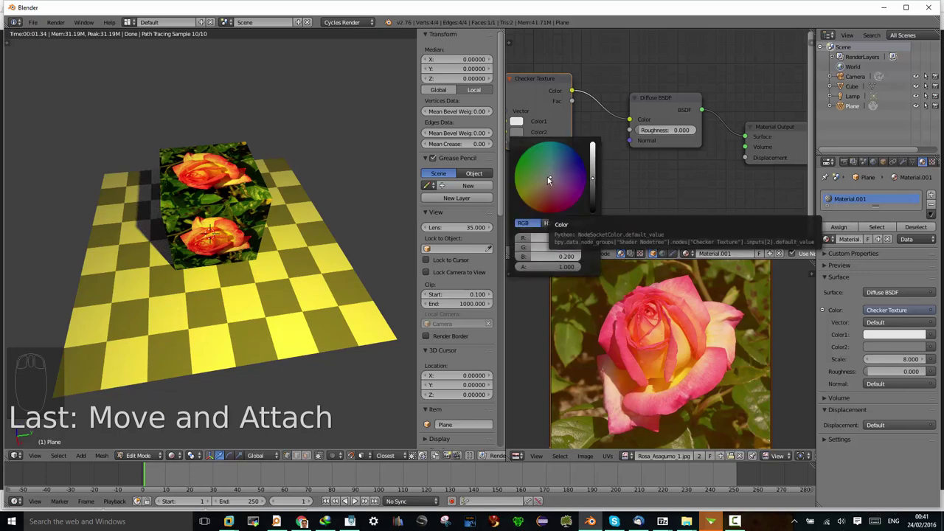
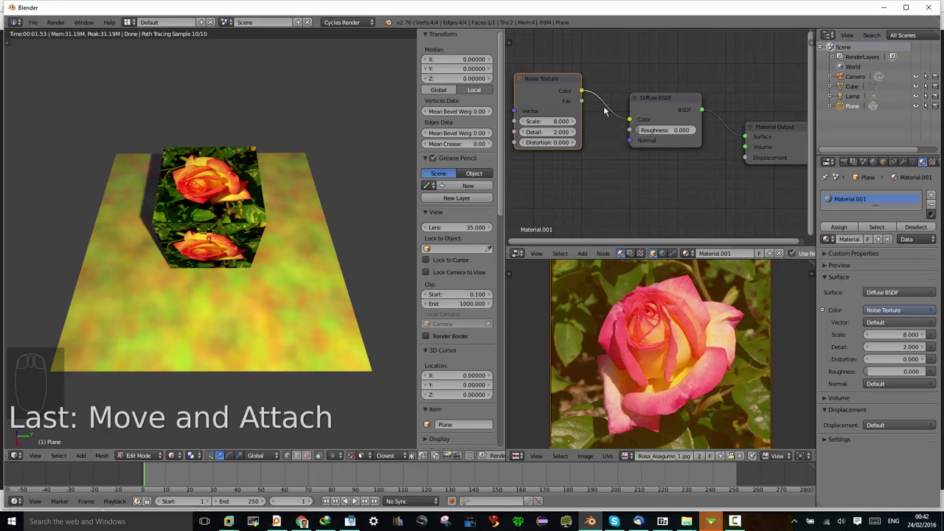
- Reposition the diffuse shader and noise texture nodes in the node editor
{"action": "left_click_drag", "start_coordinate": [675, 98], "coordinate": [539, 87]}
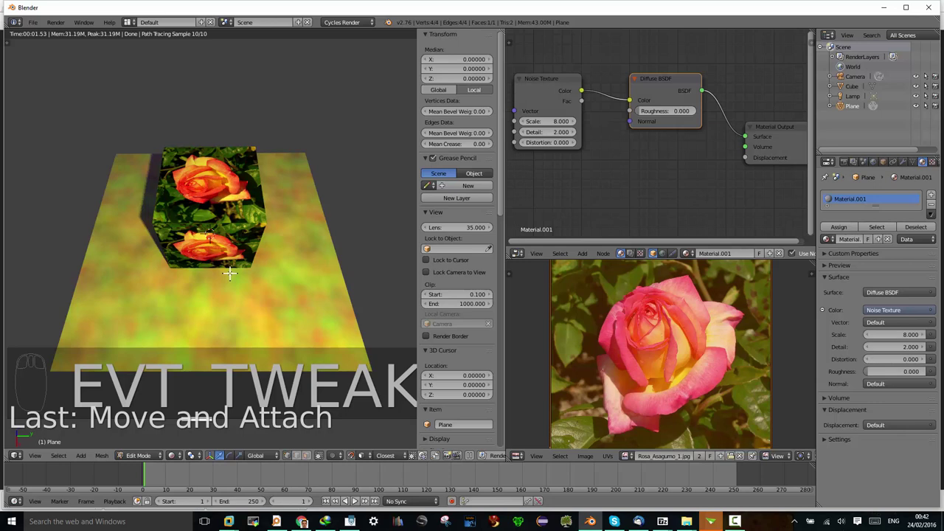
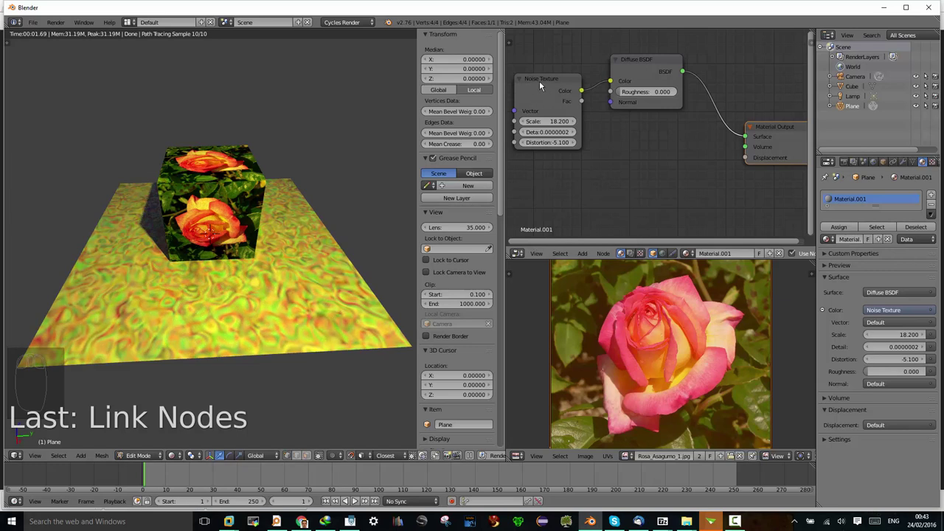
{"action": "left_click_drag", "start_coordinate": [541, 84], "coordinate": [857, 287]}
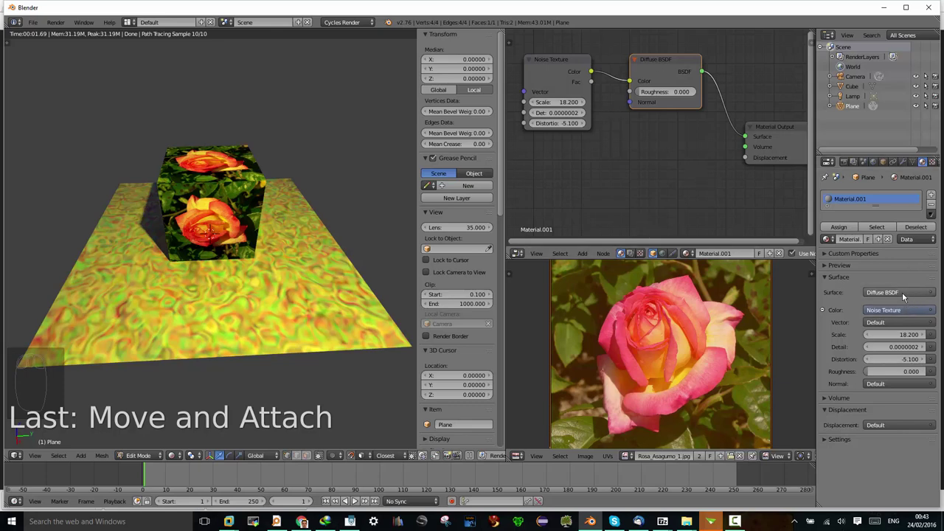
- Replace the plane's noise with an image texture using Rosa_Asagumo_1.jpg
{"action": "left_click_drag", "start_coordinate": [936, 310], "coordinate": [694, 278]}
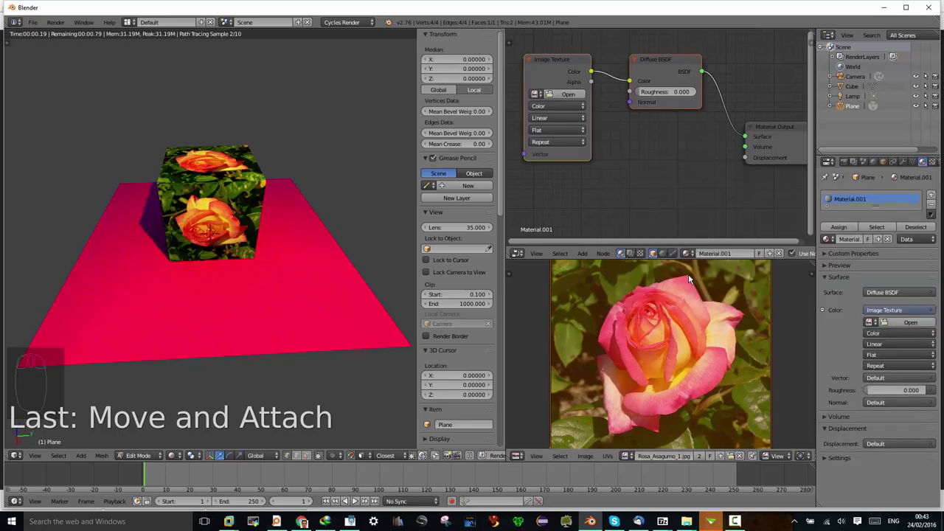
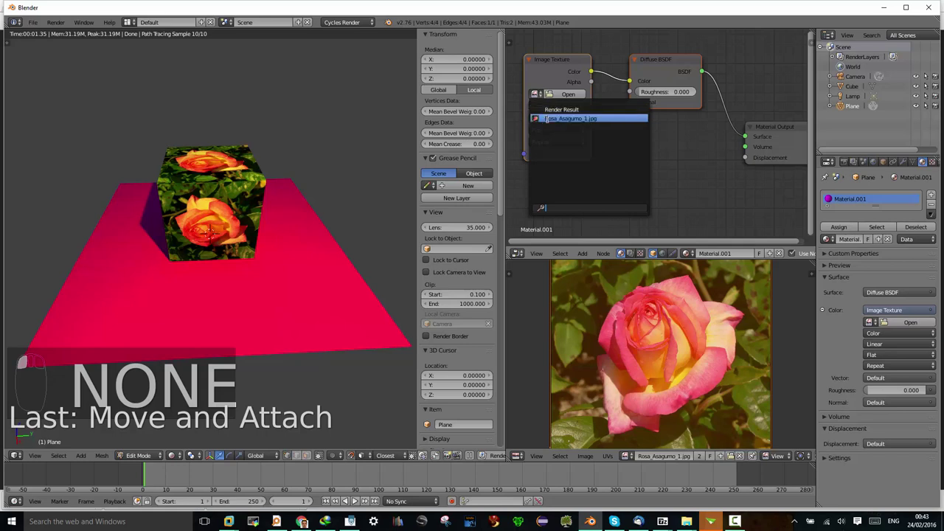
{"action": "left_click_drag", "start_coordinate": [533, 125], "coordinate": [641, 65]}
{"action": "left_click_drag", "start_coordinate": [534, 126], "coordinate": [658, 77]}
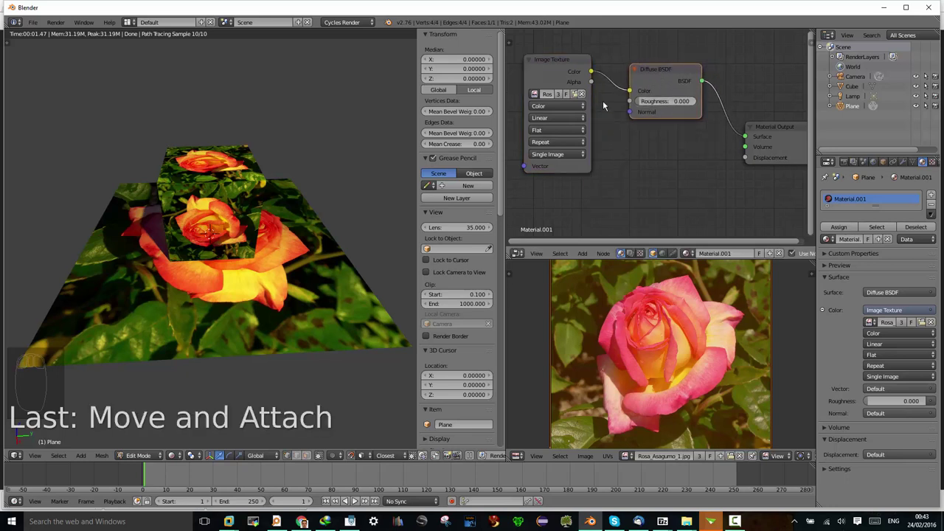
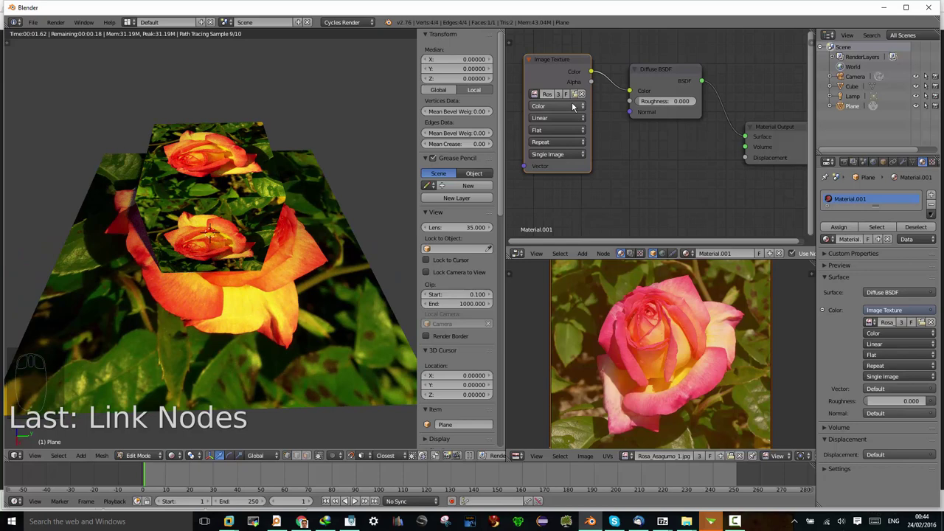
- Rearrange the image texture and material output nodes into a cleaner layout
{"action": "left_click_drag", "start_coordinate": [582, 108], "coordinate": [609, 128]}
{"action": "left_click_drag", "start_coordinate": [563, 57], "coordinate": [770, 126]}
{"action": "left_click_drag", "start_coordinate": [778, 128], "coordinate": [675, 100]}
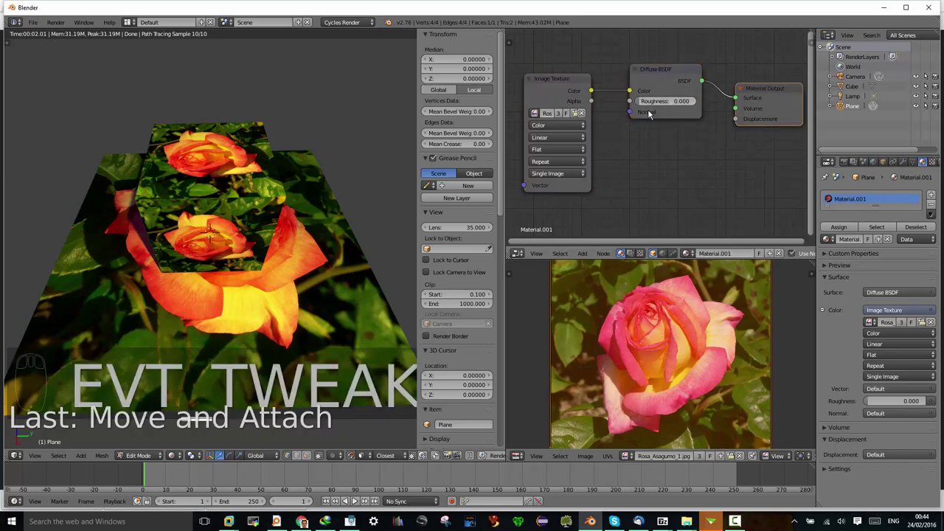
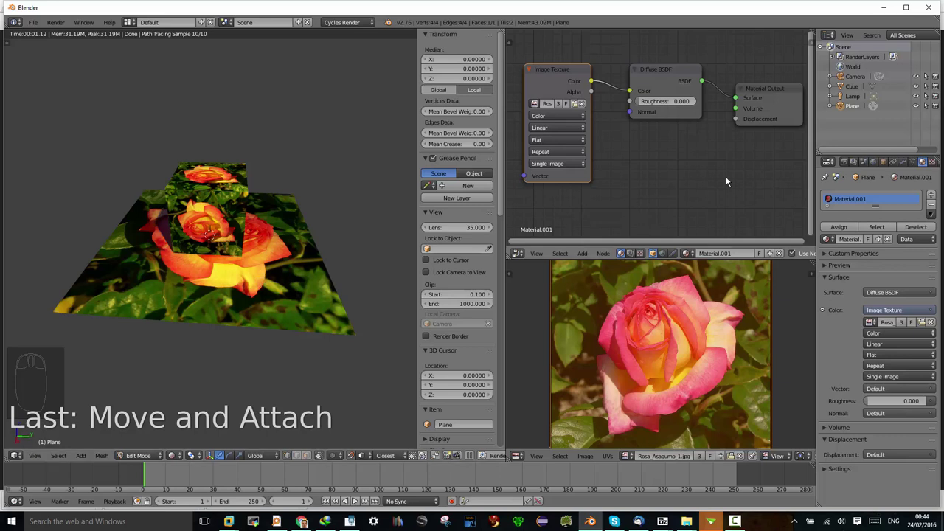
- Move the material output node into a neat chain after the image and diffuse nodes
{"action": "left_click_drag", "start_coordinate": [859, 110], "coordinate": [859, 111]}
{"action": "left_click_drag", "start_coordinate": [859, 110], "coordinate": [561, 75]}
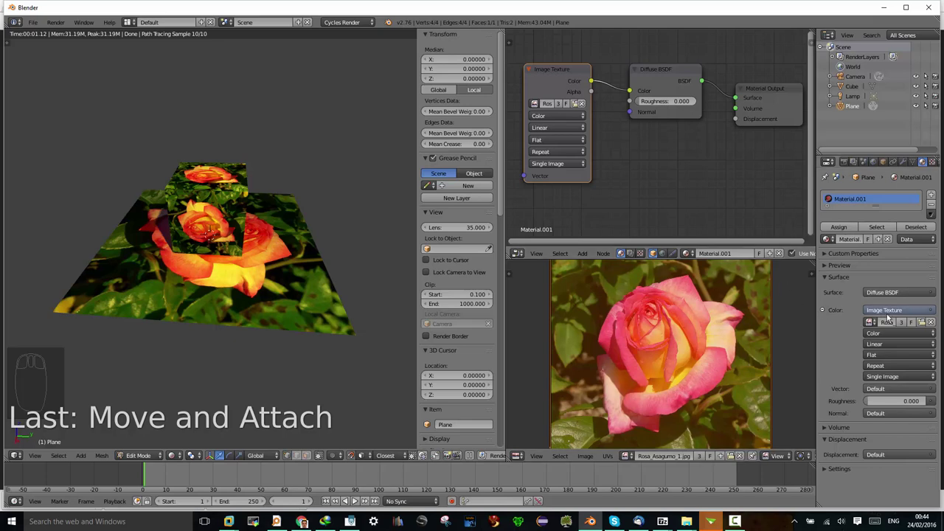
- Replace the plane's image texture with a checker texture at scale 5
{"action": "left_click_drag", "start_coordinate": [892, 315], "coordinate": [693, 181]}
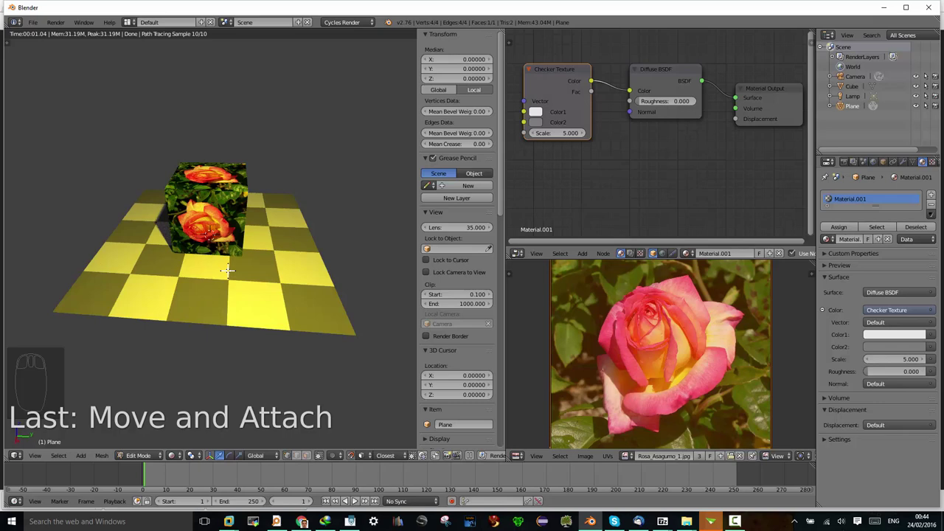
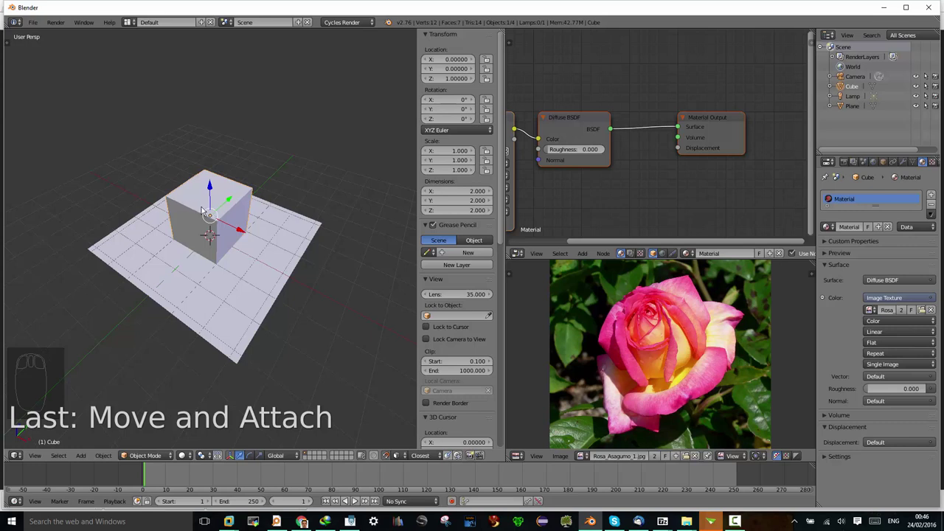
- Hide the floor plane with H so the rose-textured cube stands alone in the viewport
{"action": "left_click_drag", "start_coordinate": [200, 218], "coordinate": [184, 215]}
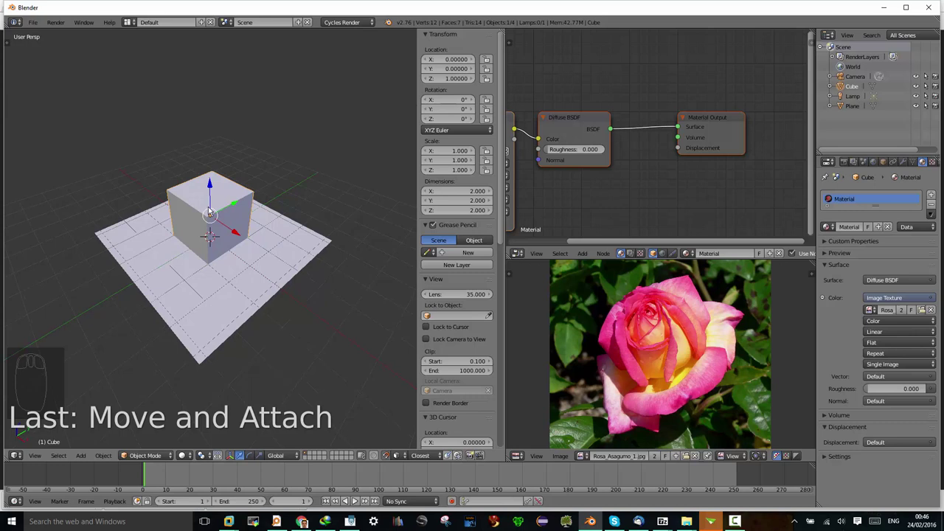
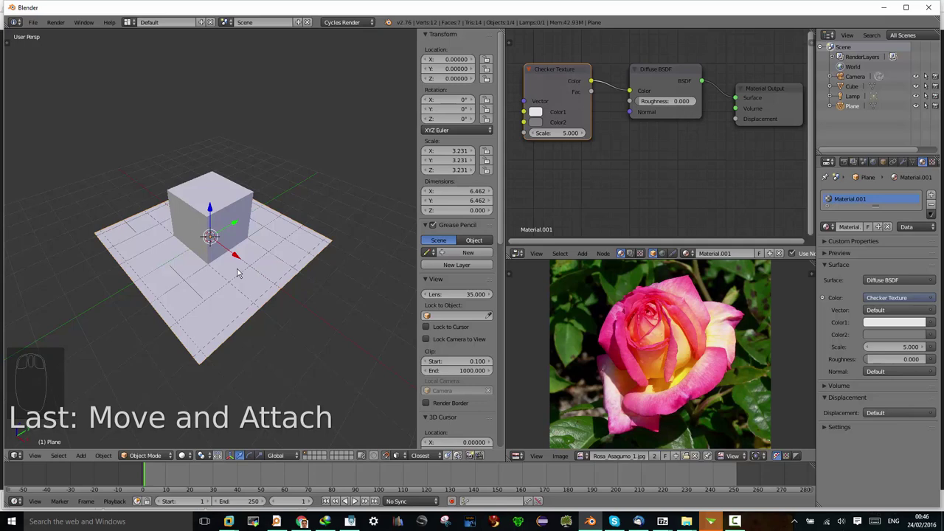
{"action": "key", "text": "h"}
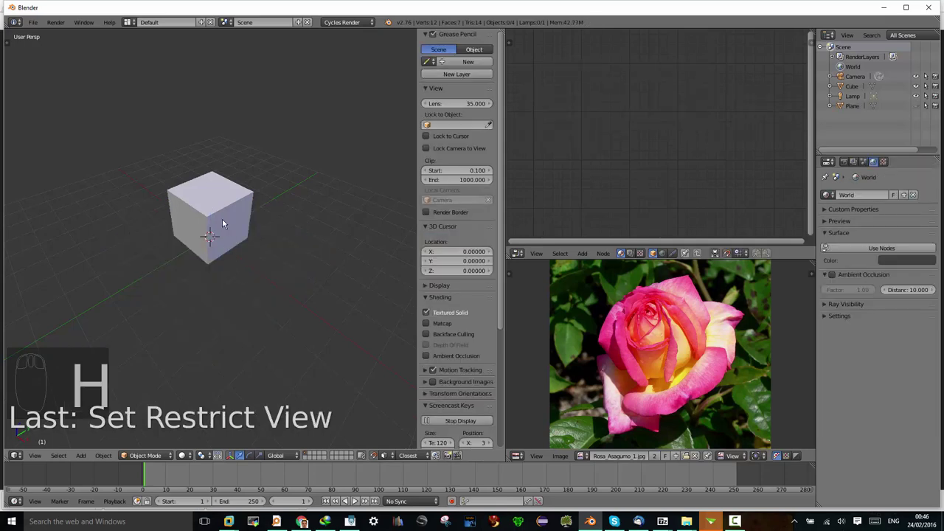
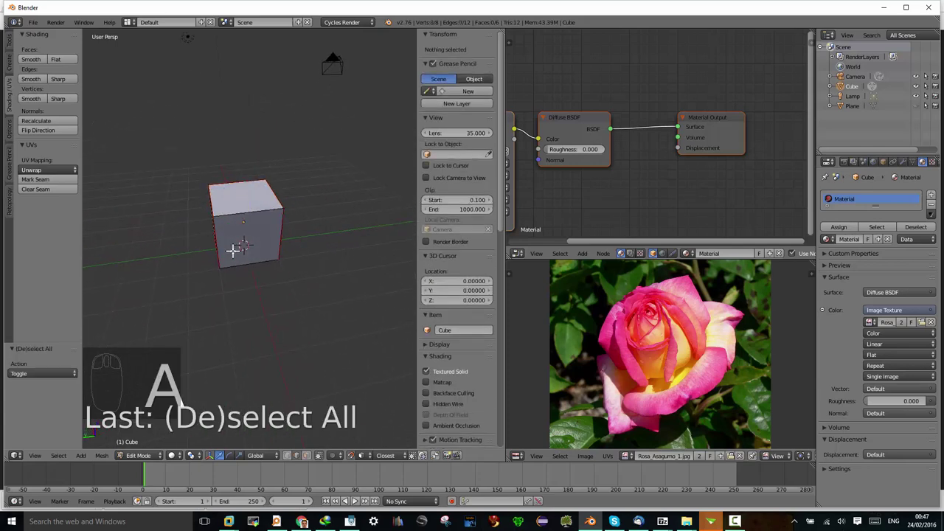
- Select all cube faces, unwrap them and start grabbing the UV layout over the rose
{"action": "key", "text": "a"}
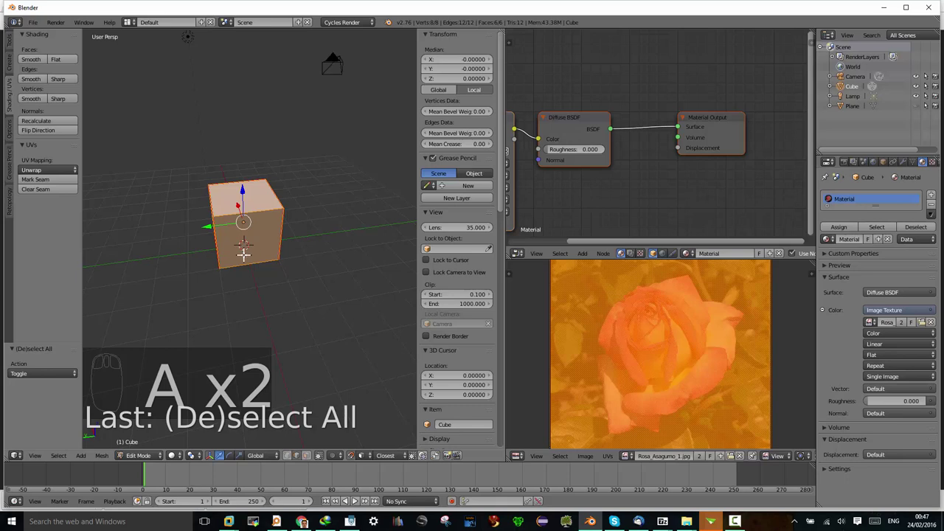
{"action": "key", "text": "u"}
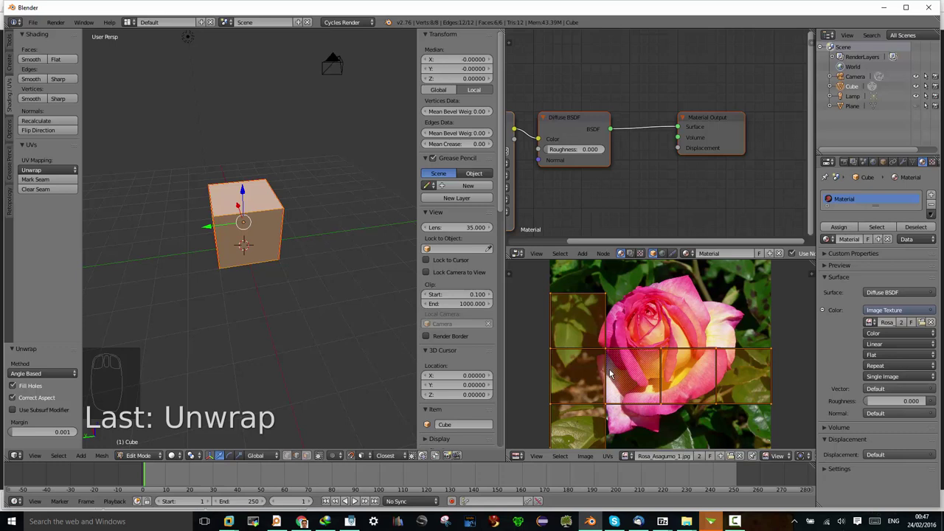
{"action": "key", "text": "g"}
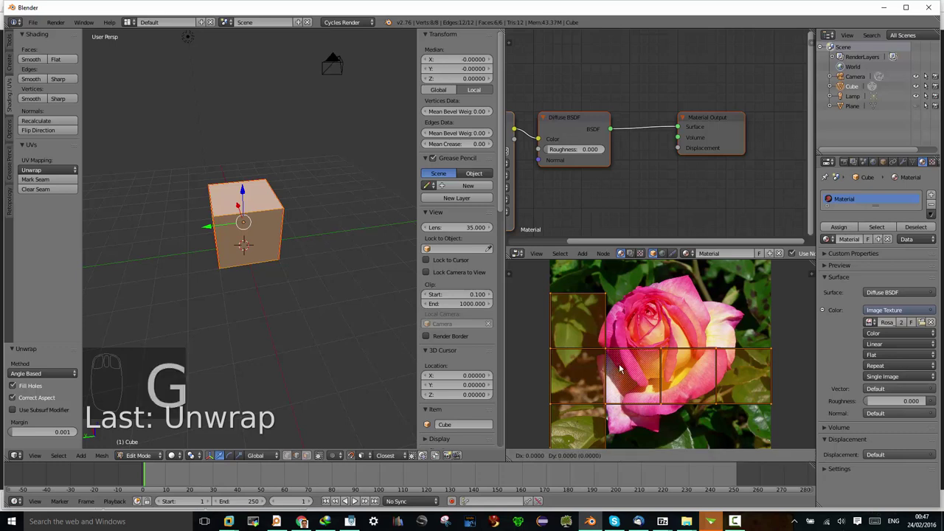
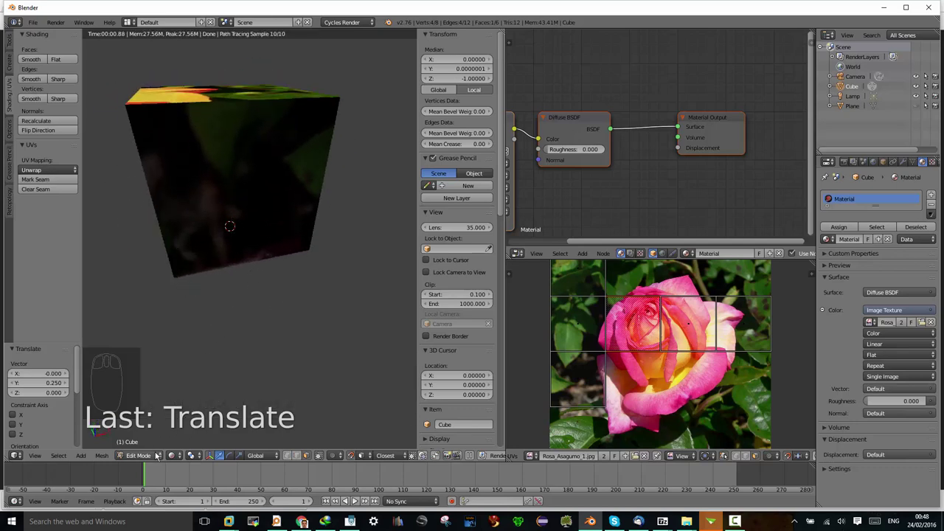
- Unhide the checker plane so it reappears beside the cube (Shift+H, Ctrl+H, Alt+H)
{"action": "left_click_drag", "start_coordinate": [155, 454], "coordinate": [154, 444]}
{"action": "key", "text": "shift+h"}
{"action": "key", "text": "ctrl+h"}
{"action": "key", "text": "alt+h"}
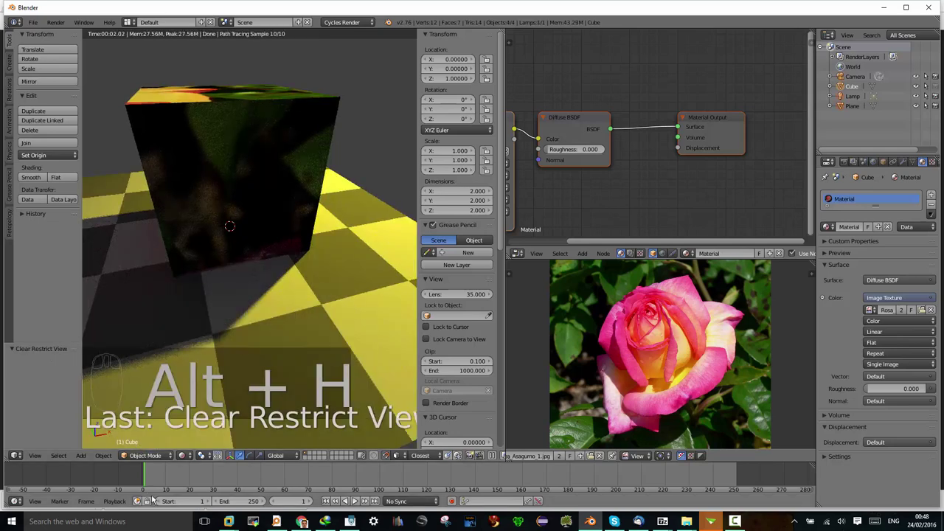
- Orbit the rendered view to show the whole plane and pan the node editor to the Image Texture node
{"action": "middle_click", "coordinate": [210, 316]}
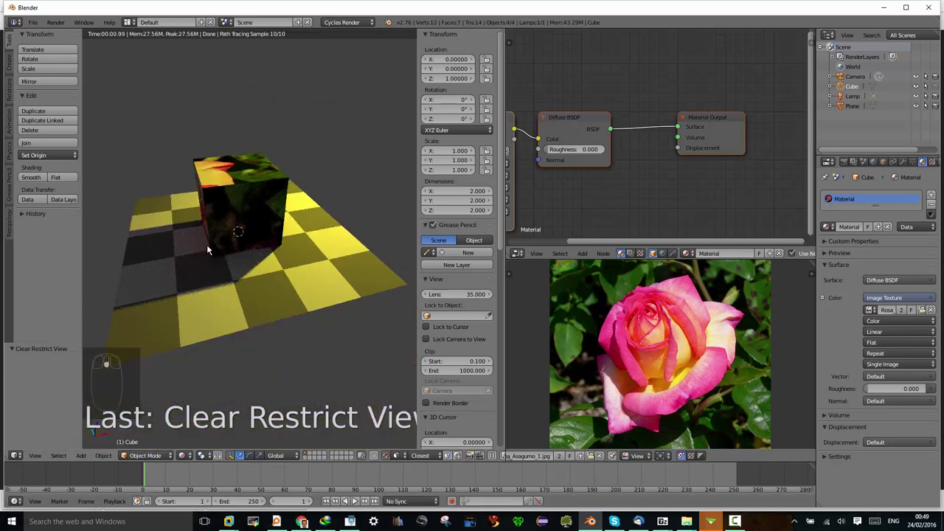
{"action": "left_click_drag", "start_coordinate": [249, 257], "coordinate": [256, 223]}
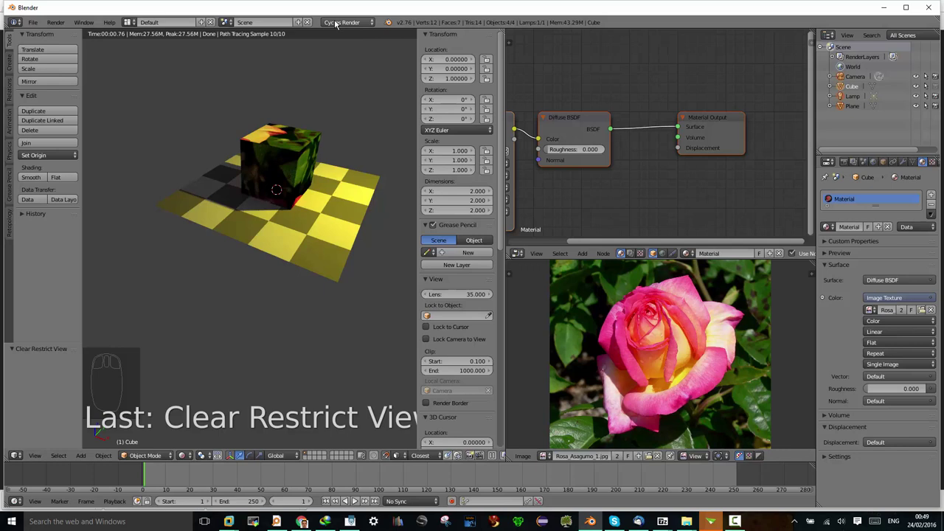
{"action": "left_click_drag", "start_coordinate": [285, 203], "coordinate": [275, 189]}
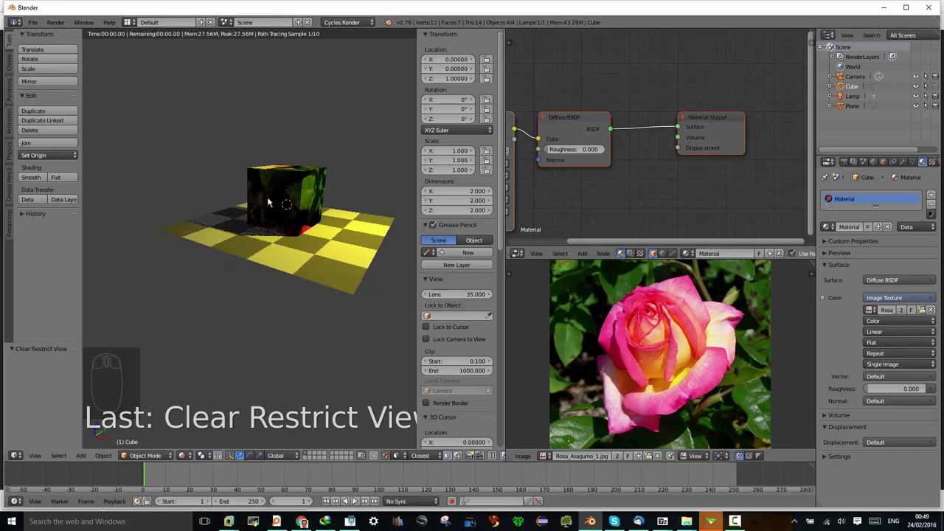
{"action": "left_click_drag", "start_coordinate": [565, 118], "coordinate": [512, 121]}
{"action": "left_click_drag", "start_coordinate": [512, 121], "coordinate": [354, 213]}
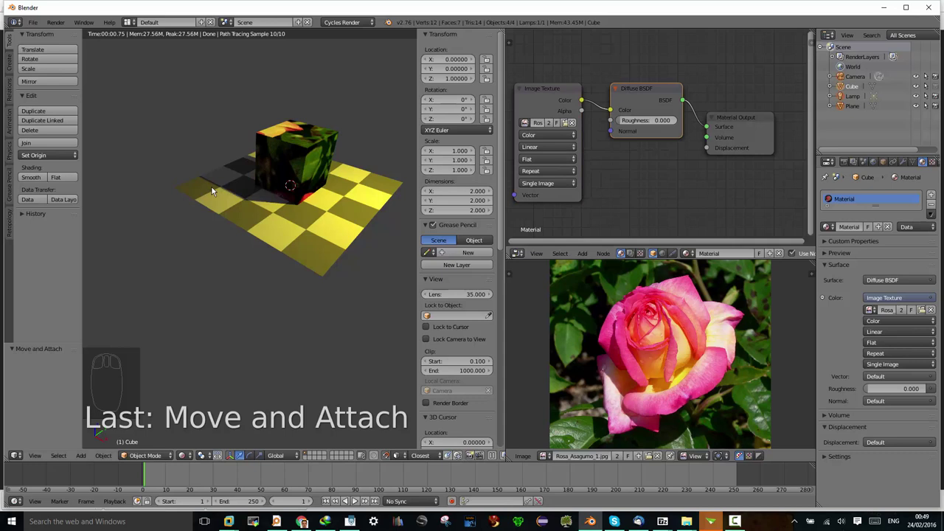
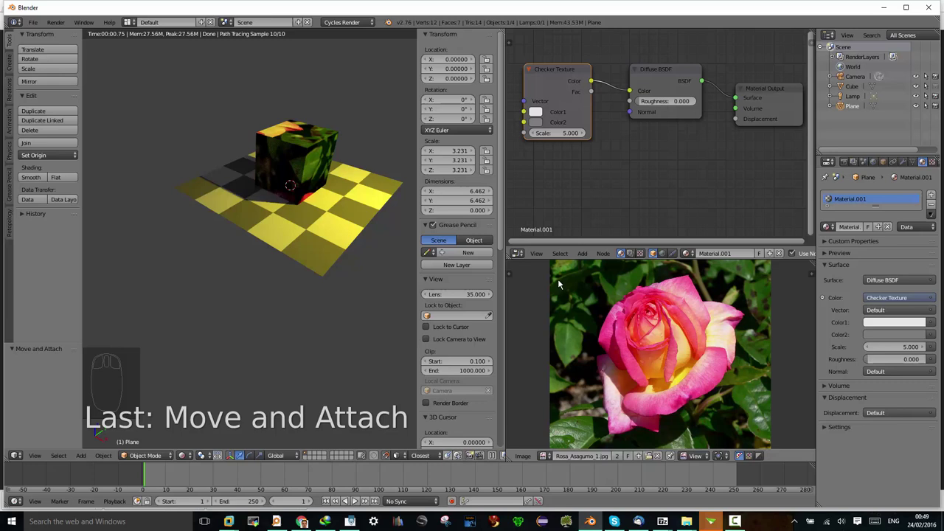
- Add an Image Texture node from Add > Texture and place it below the checker node
{"action": "left_click_drag", "start_coordinate": [563, 71], "coordinate": [582, 258]}
{"action": "left_click_drag", "start_coordinate": [583, 256], "coordinate": [601, 210]}
{"action": "left_click", "coordinate": [616, 208]}
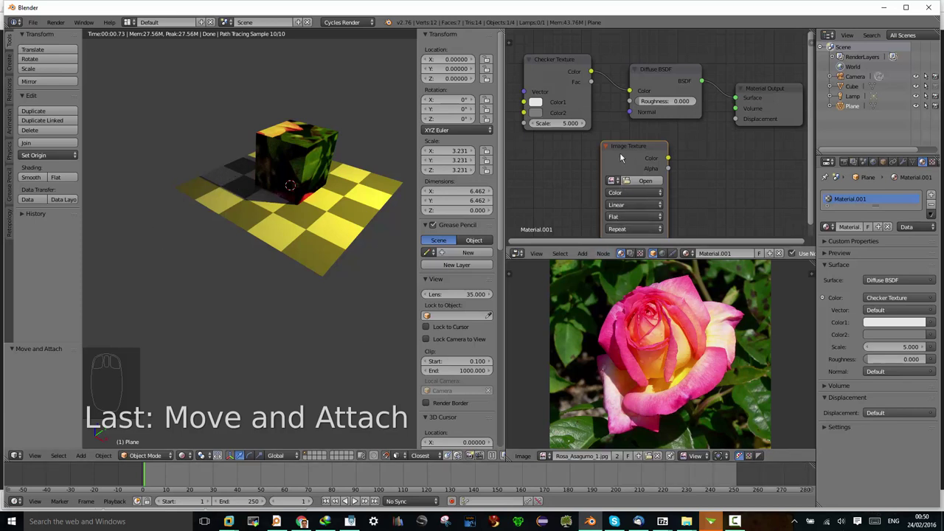
- Create the blank 'pavimento con ombra' image in the node and reposition it, leaving it unconnected
{"action": "left_click_drag", "start_coordinate": [627, 150], "coordinate": [560, 459]}
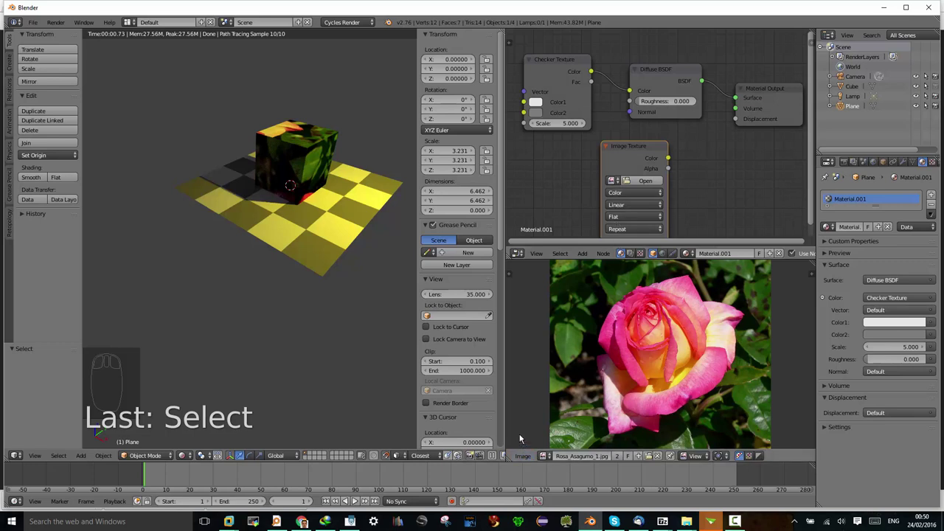
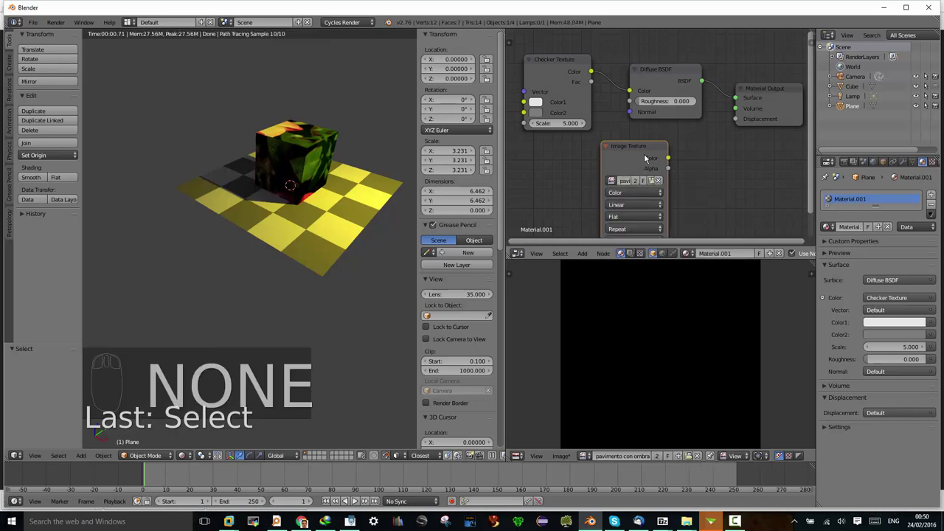
{"action": "left_click_drag", "start_coordinate": [637, 148], "coordinate": [631, 161]}
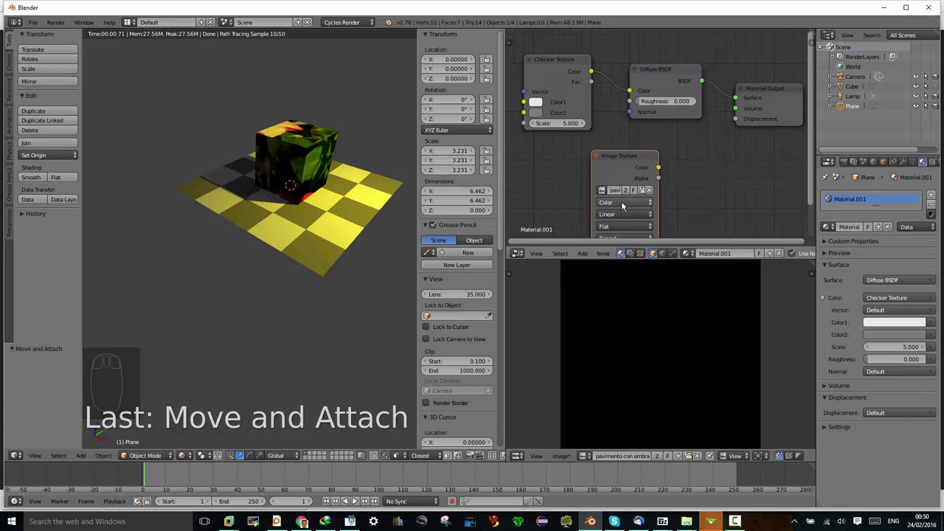
{"action": "left_click_drag", "start_coordinate": [631, 155], "coordinate": [602, 99]}
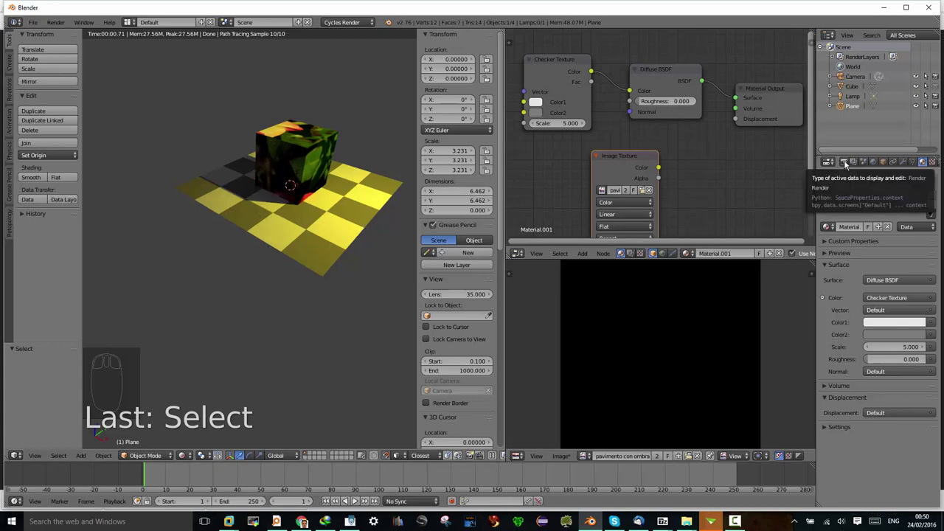
- Scroll the Render properties to Bake and bake the plane's Combined lighting into the image
{"action": "left_click_drag", "start_coordinate": [850, 165], "coordinate": [839, 466]}
{"action": "left_click_drag", "start_coordinate": [826, 506], "coordinate": [881, 474]}
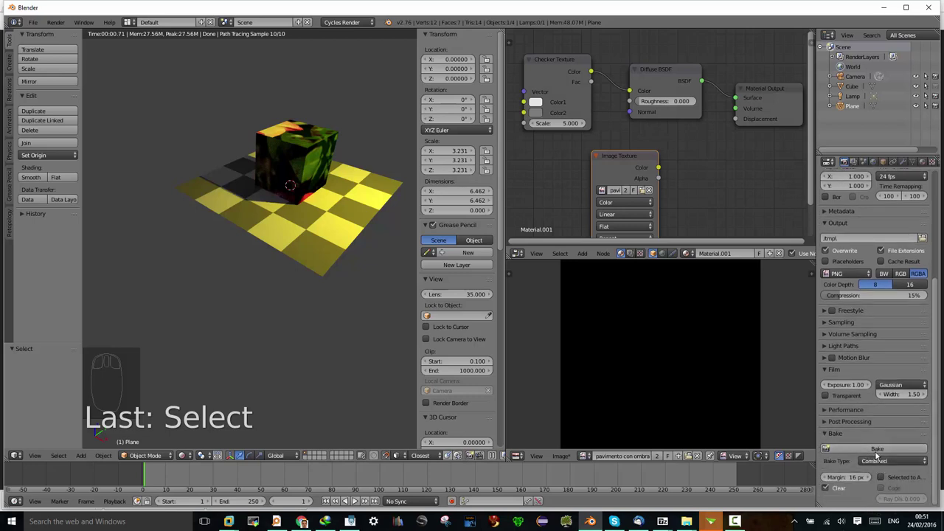
{"action": "left_click_drag", "start_coordinate": [879, 451], "coordinate": [404, 29]}
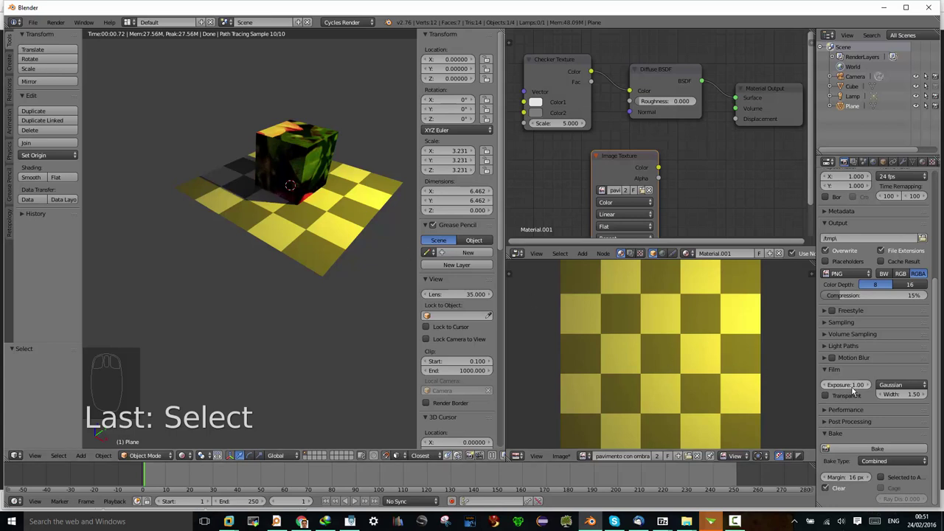
- Expand the Bake Type list to choose Ambient Occlusion for the next bake
{"action": "left_click_drag", "start_coordinate": [880, 414], "coordinate": [915, 465]}
{"action": "left_click_drag", "start_coordinate": [914, 465], "coordinate": [914, 465]}
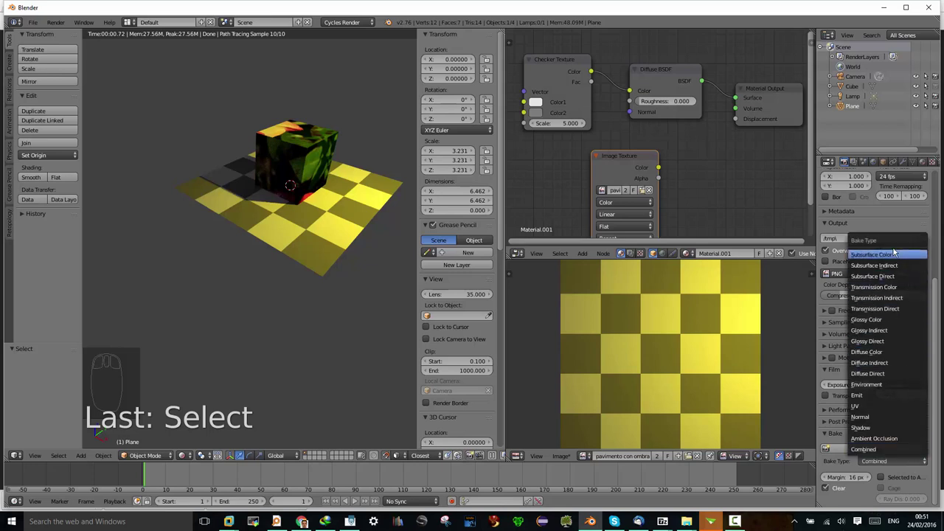
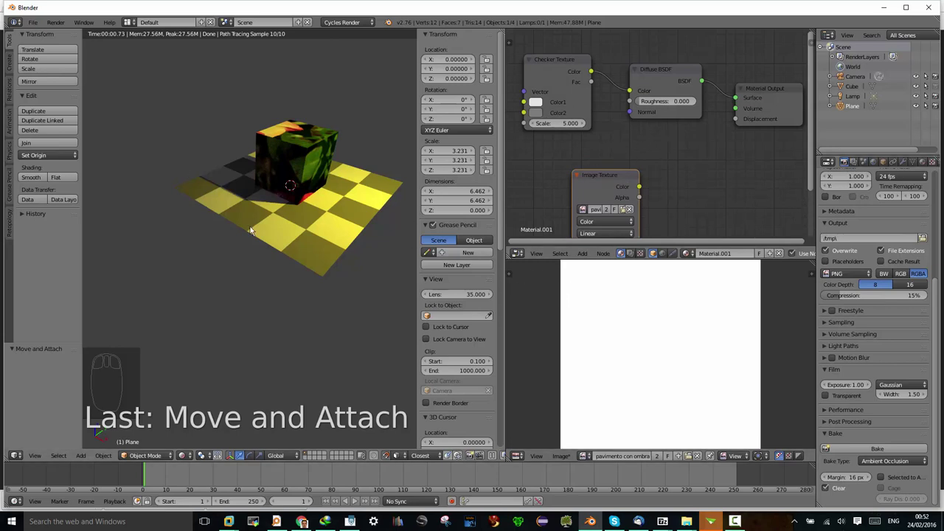
- Return Properties to the plane's Material tab and select its Diffuse BSDF node
{"action": "left_click_drag", "start_coordinate": [331, 224], "coordinate": [923, 167]}
{"action": "left_click_drag", "start_coordinate": [926, 164], "coordinate": [927, 163]}
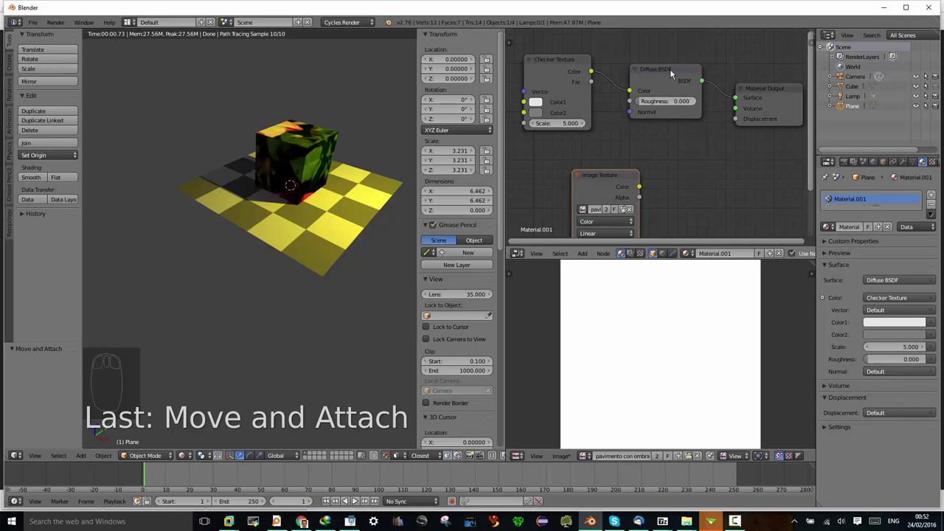
{"action": "left_click_drag", "start_coordinate": [674, 72], "coordinate": [770, 91]}
{"action": "left_click_drag", "start_coordinate": [770, 92], "coordinate": [342, 31]}
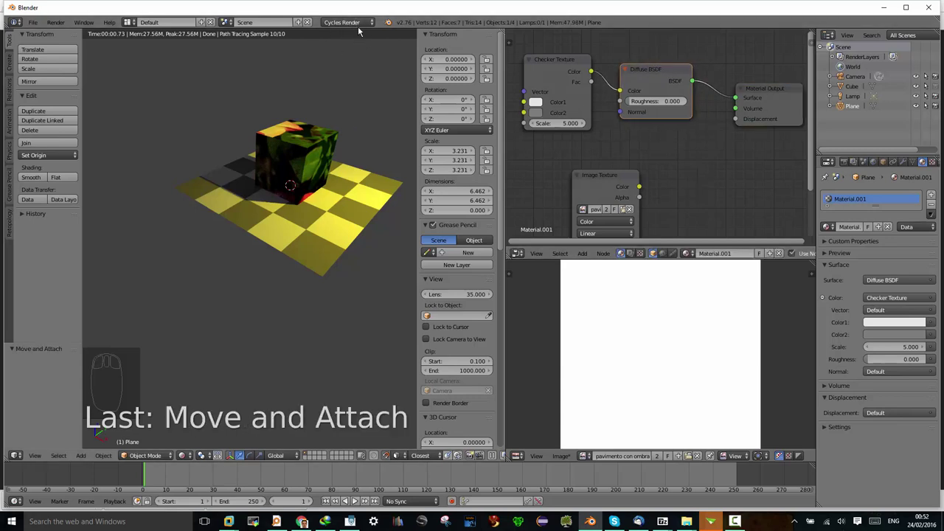
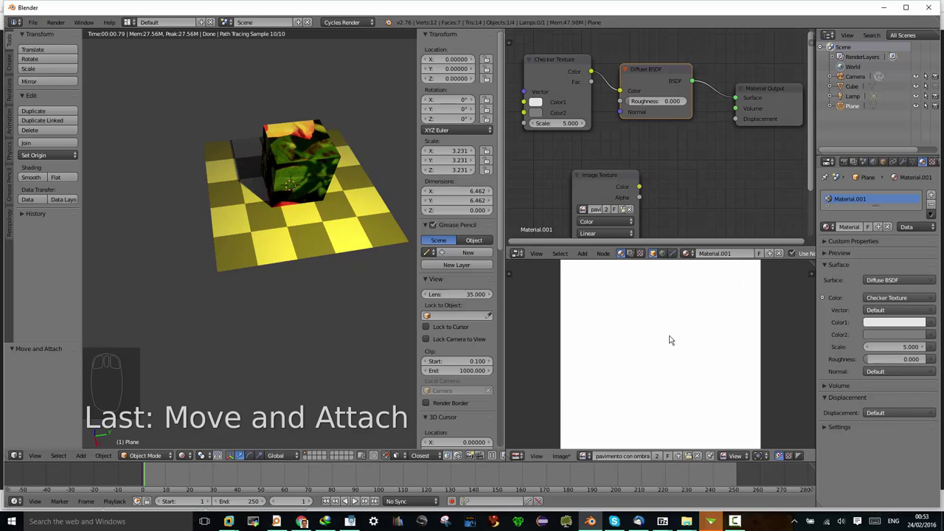
- Tidy the Image Texture node's position and switch the 3D view to Solid shading
{"action": "left_click_drag", "start_coordinate": [609, 174], "coordinate": [764, 262]}
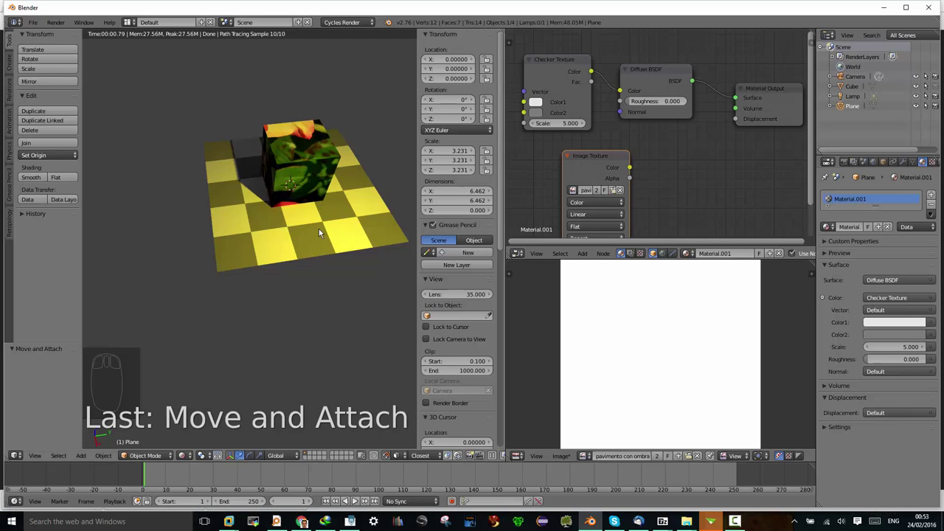
{"action": "left_click_drag", "start_coordinate": [194, 460], "coordinate": [324, 262]}
{"action": "left_click_drag", "start_coordinate": [330, 241], "coordinate": [200, 404]}
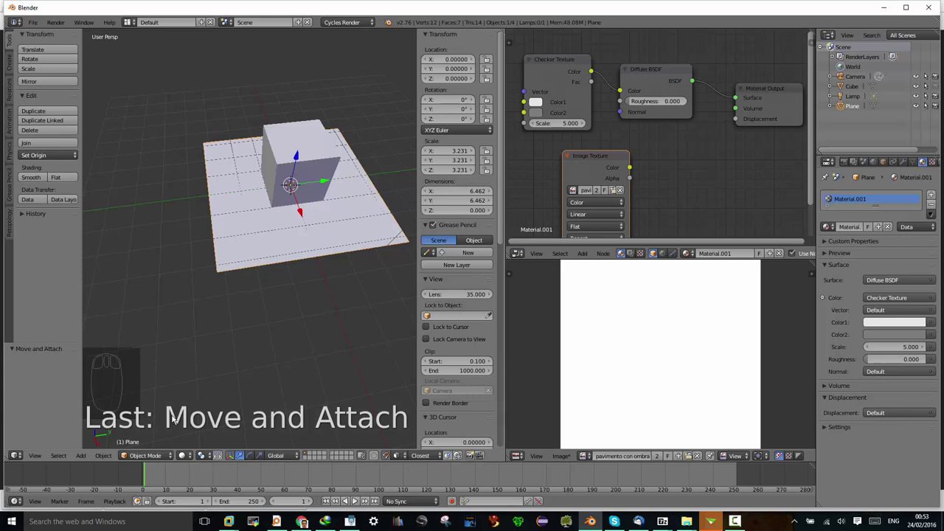
{"action": "left_click_drag", "start_coordinate": [338, 235], "coordinate": [593, 138]}
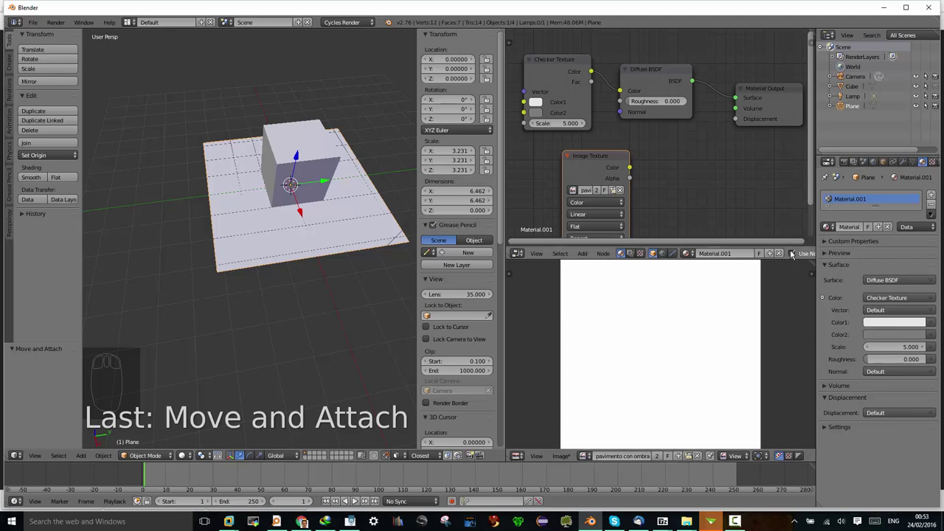
{"action": "left_click_drag", "start_coordinate": [791, 252], "coordinate": [796, 257]}
{"action": "left_click_drag", "start_coordinate": [795, 256], "coordinate": [794, 257]}
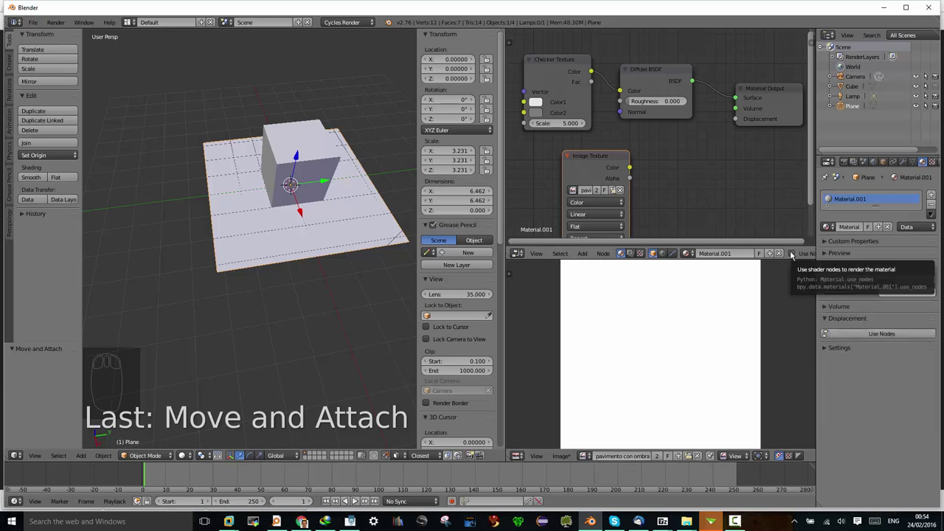
{"action": "left_click_drag", "start_coordinate": [797, 258], "coordinate": [795, 258]}
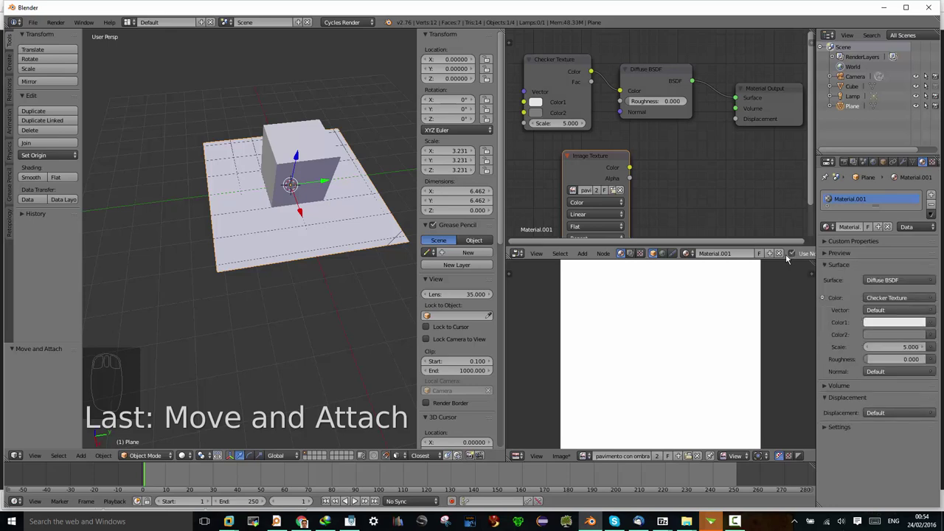